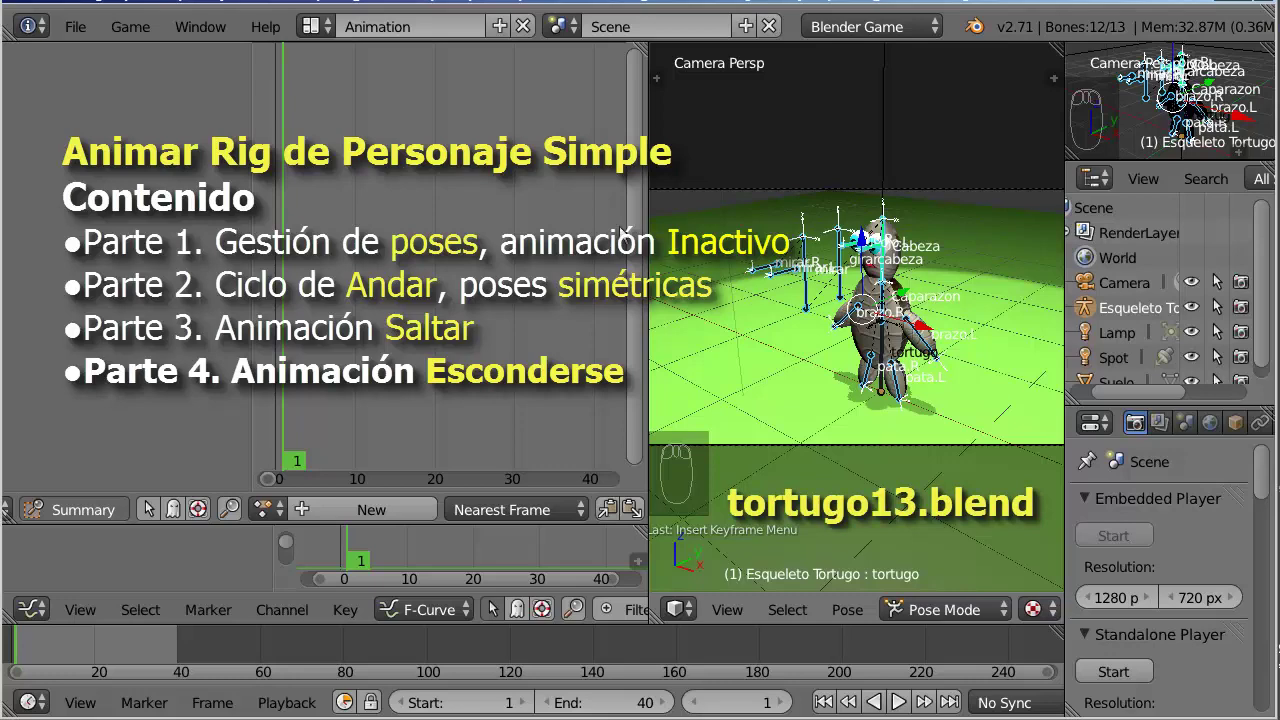
Orbit the 3D viewport toward the turtle rig in the Default workspace
left_click_drag(313, 37, 357, 166)
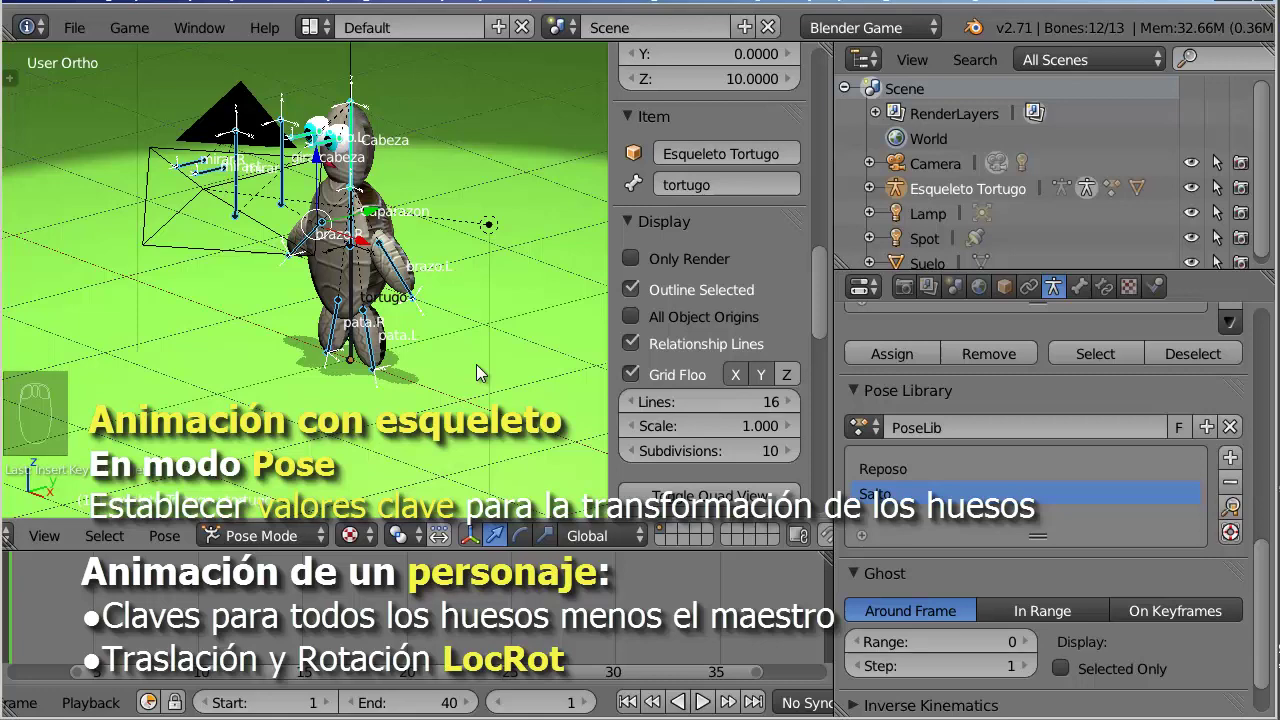
At frame 5, clear the raised arm bones' rotation back to rest (Alt+R)
key("i")
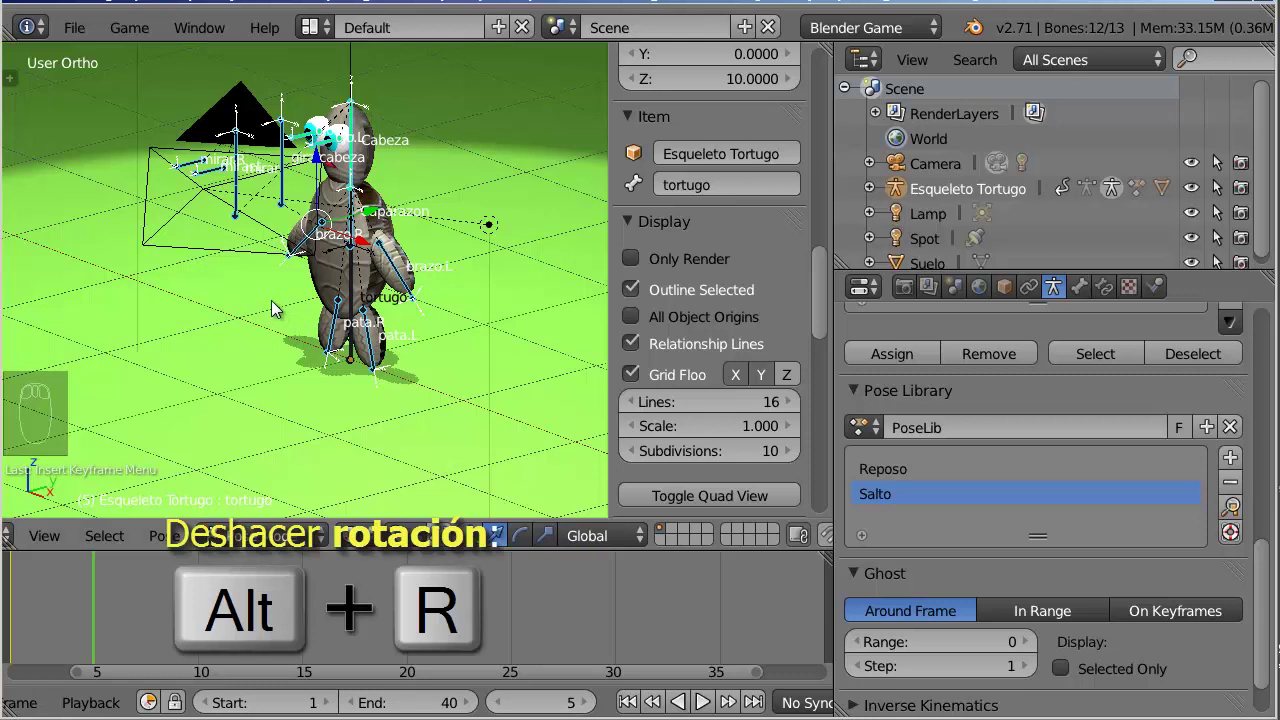
key("alt+r")
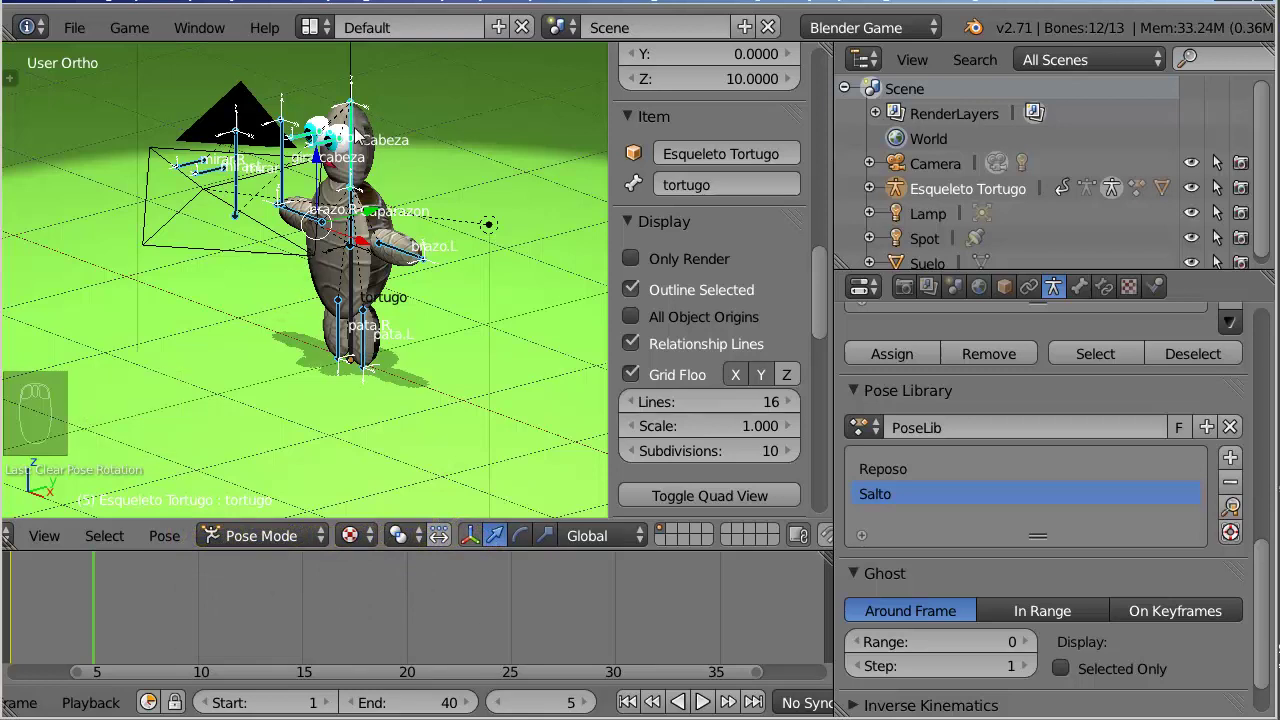
Select the Cabeza head bone, zoom in on the head, then select the master bone tortugo
right_click(359, 132)
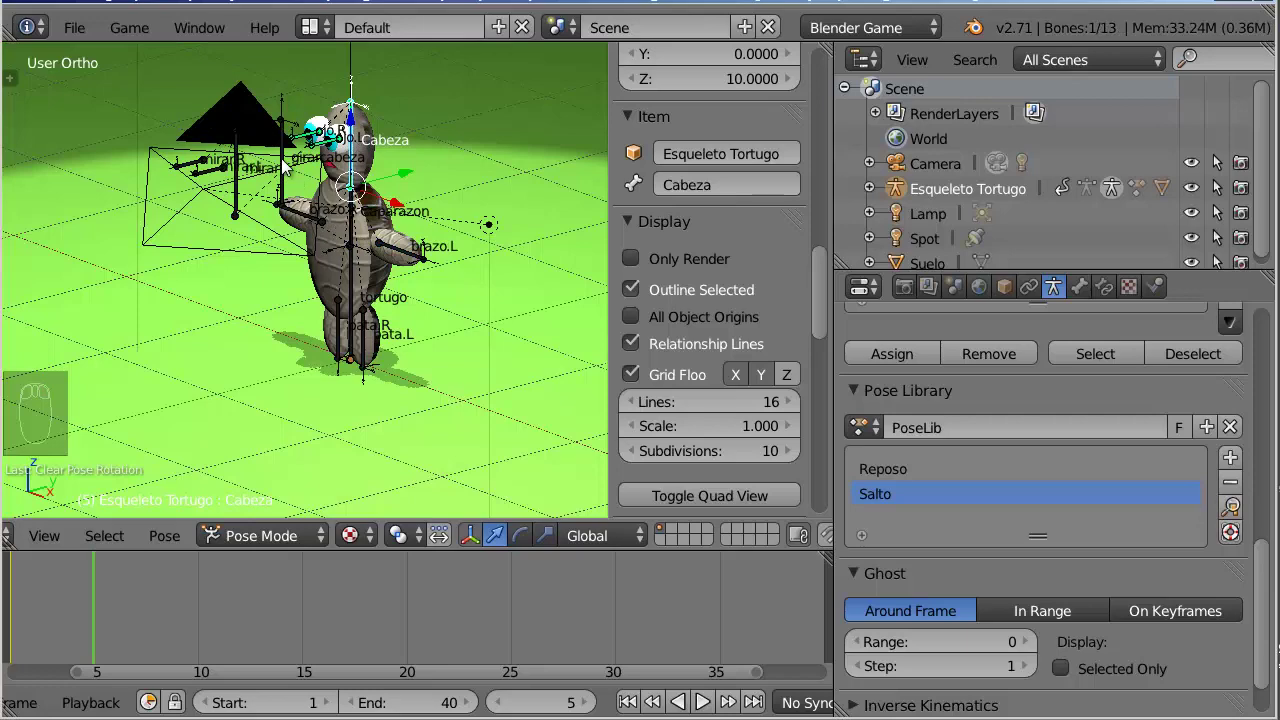
left_click_drag(288, 163, 492, 208)
left_click_drag(492, 208, 486, 149)
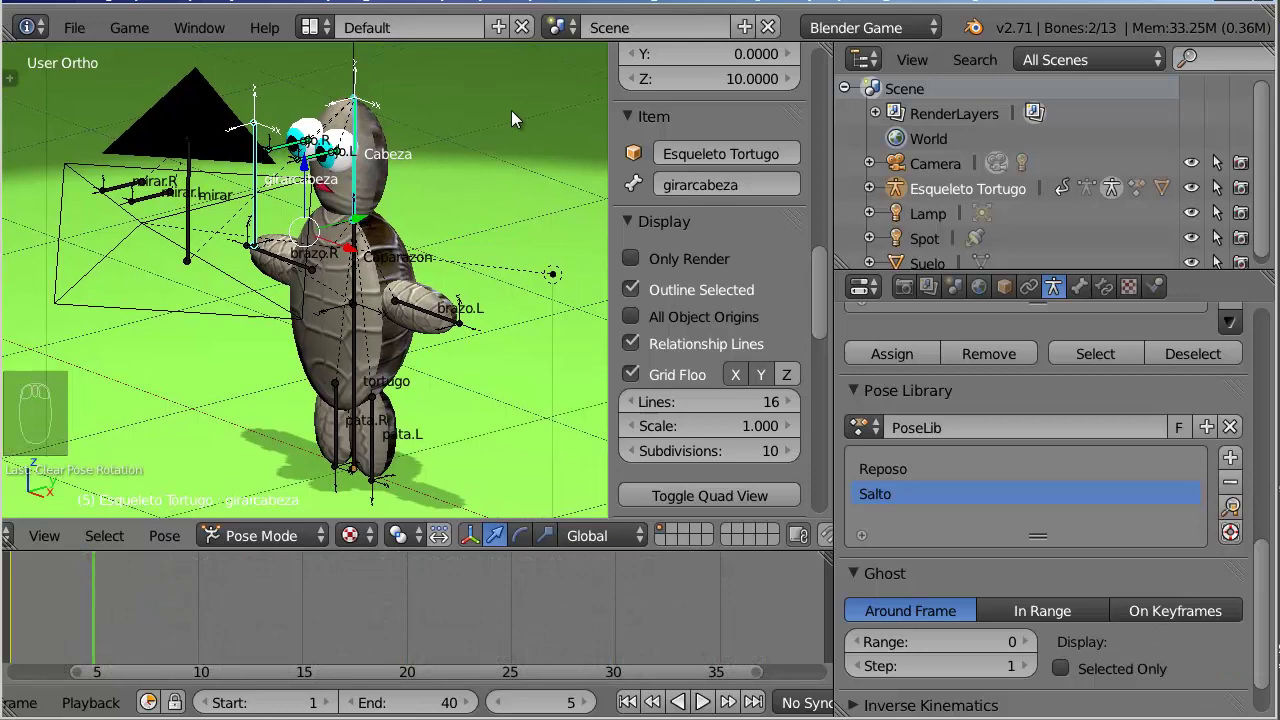
key("g")
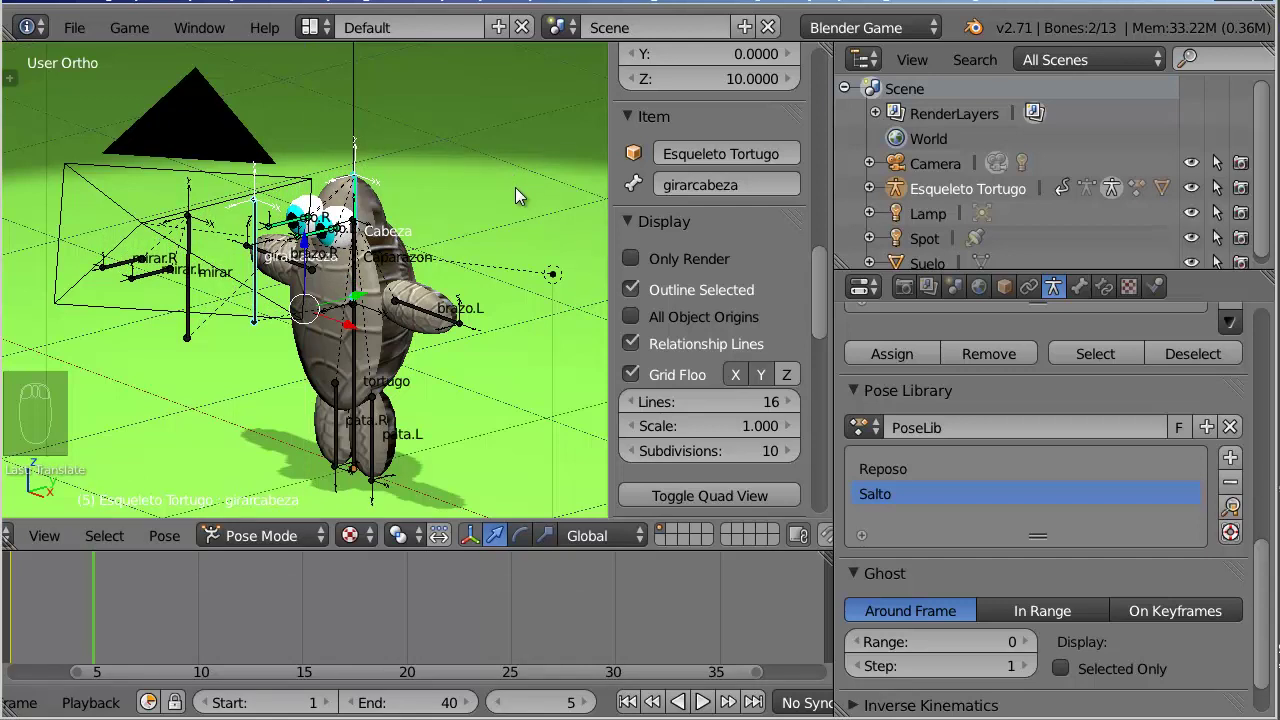
right_click(359, 403)
Key LocRot on every bone except the master at frame 5, then jump to frame 25
key("ctrl+i")
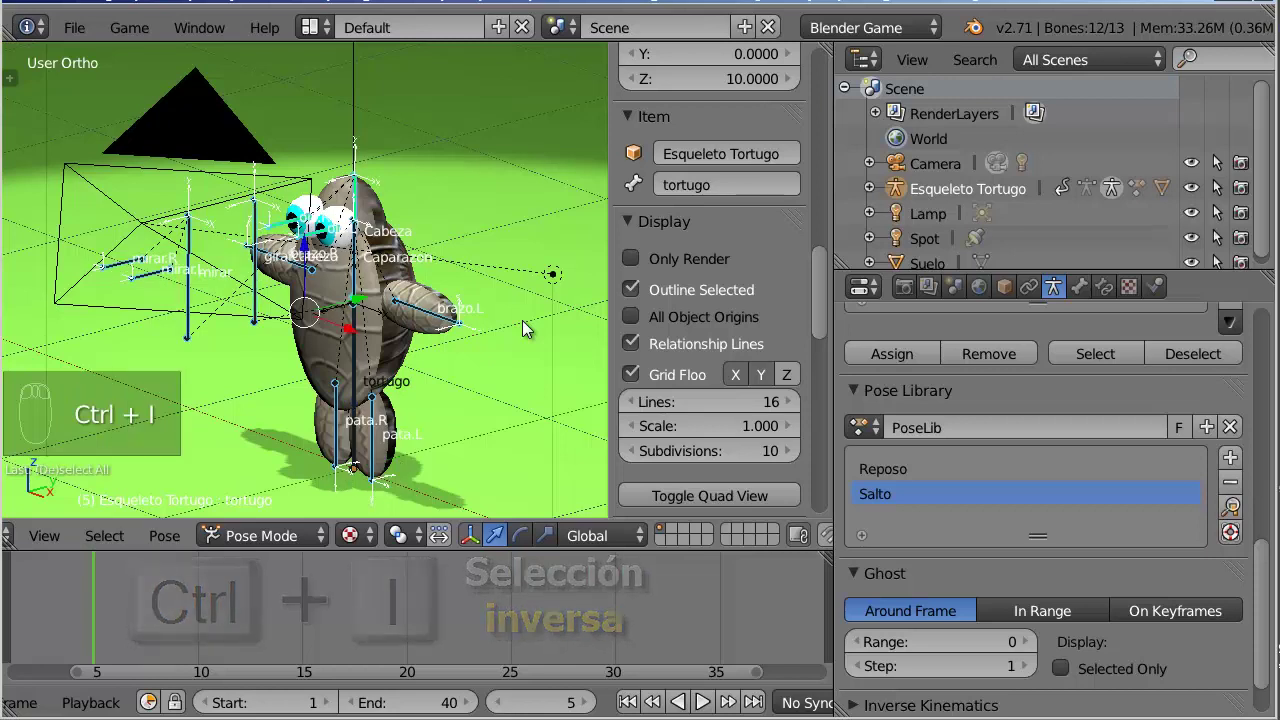
key("i")
key("i")
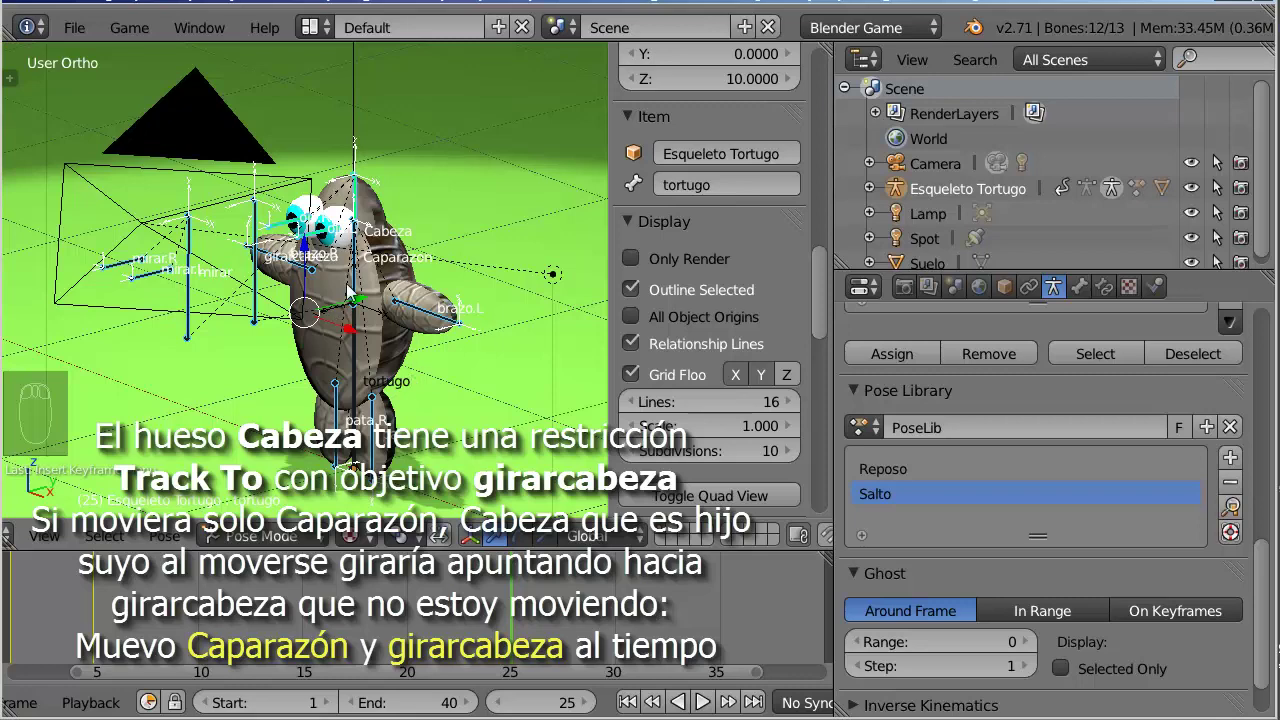
Select the shell bone Caparazon together with girarcabeza
right_click(356, 269)
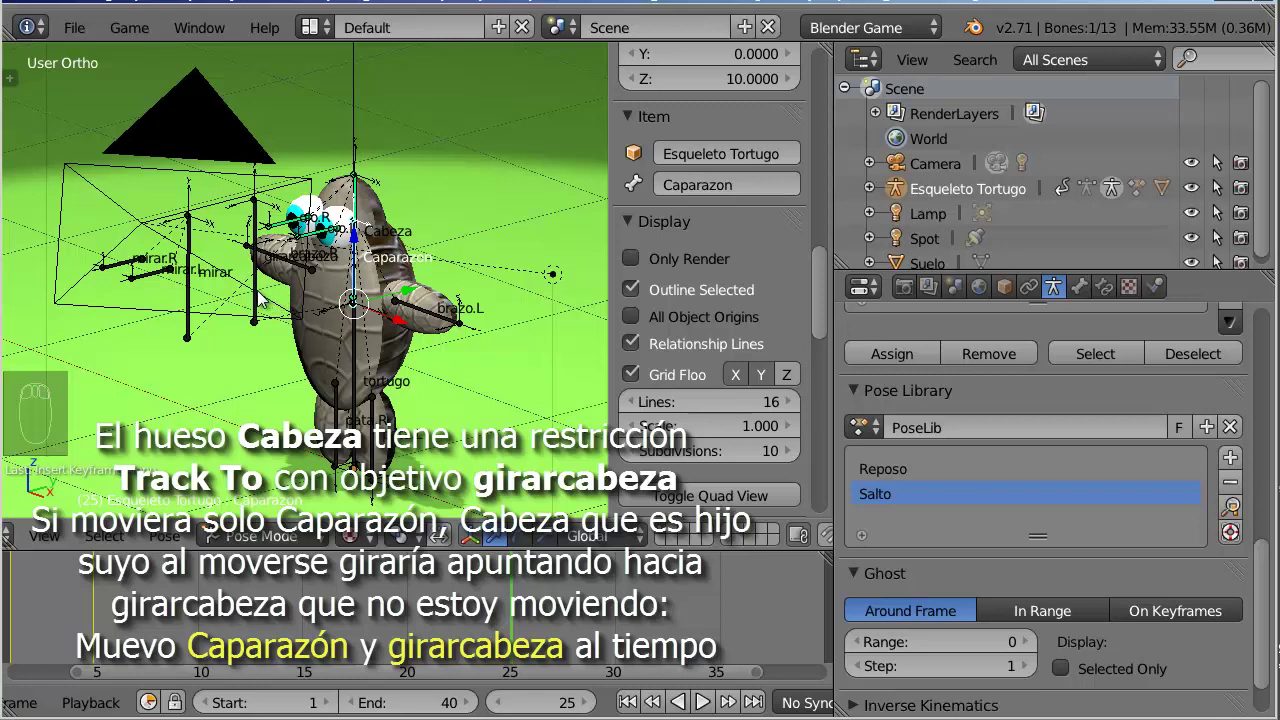
right_click(264, 295)
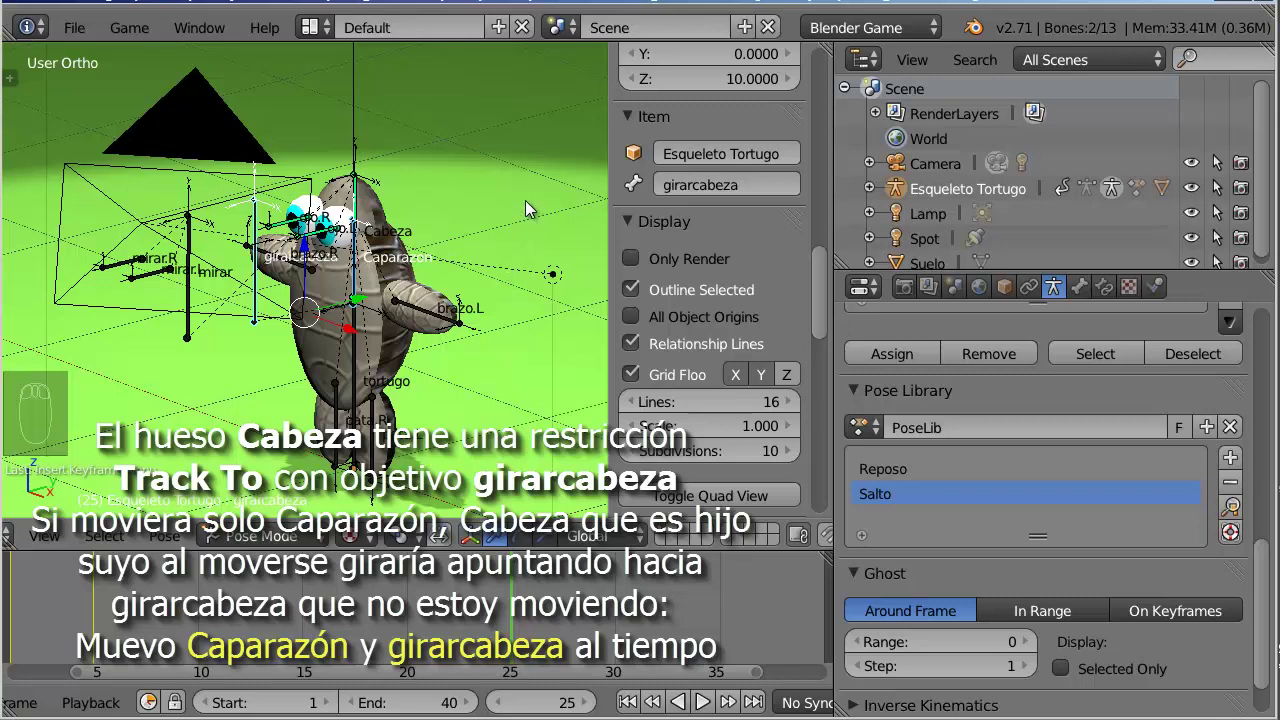
In front view, move Caparazon and girarcabeza vertically along Z
key("KP_1")
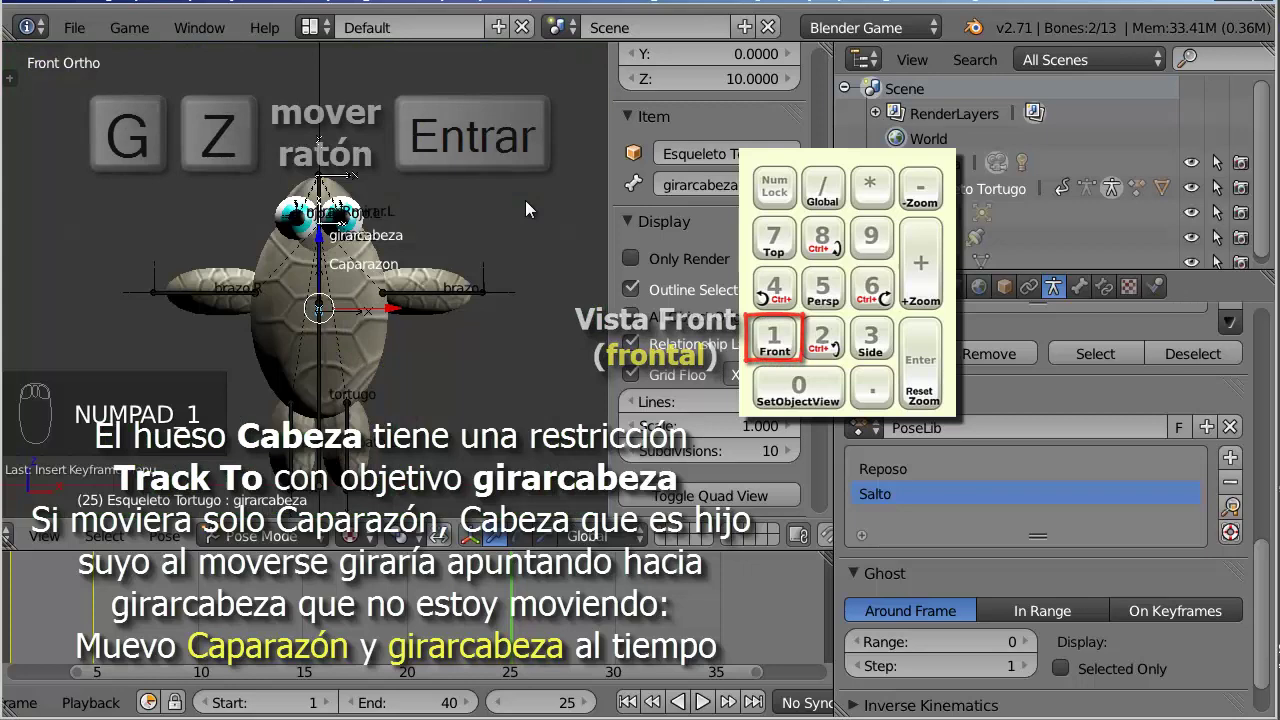
key("g")
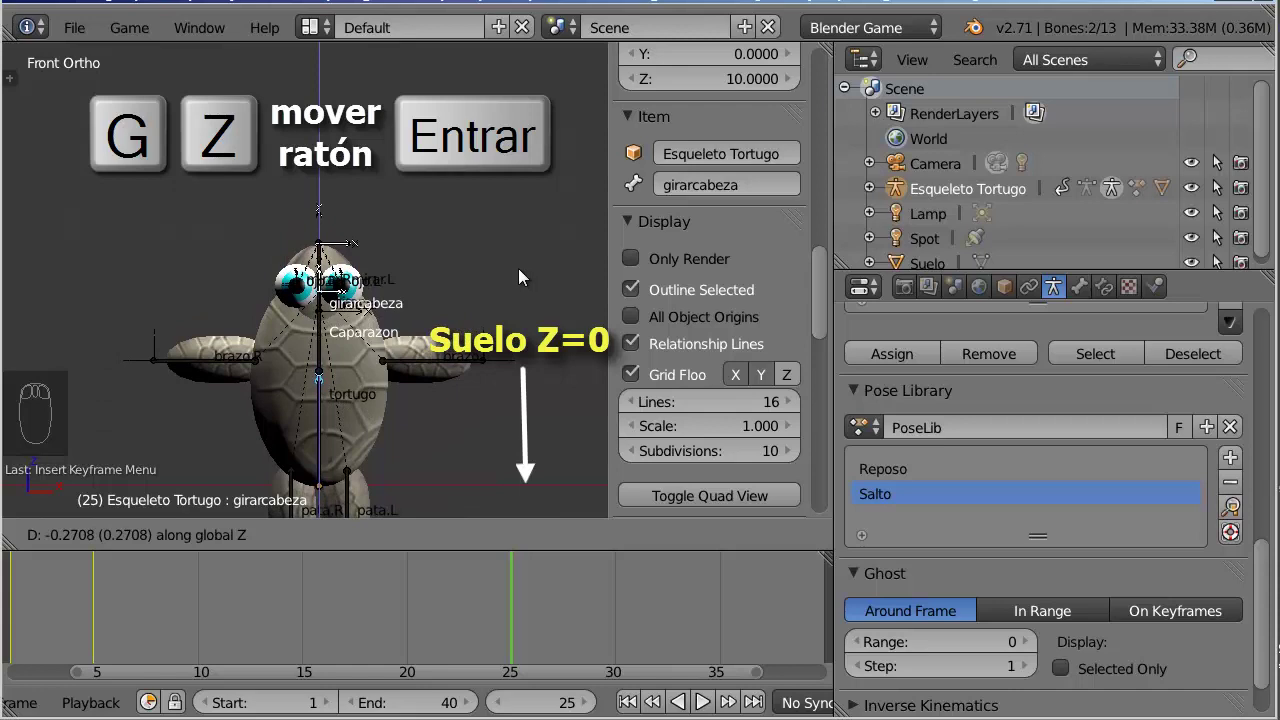
left_click_drag(549, 306, 517, 257)
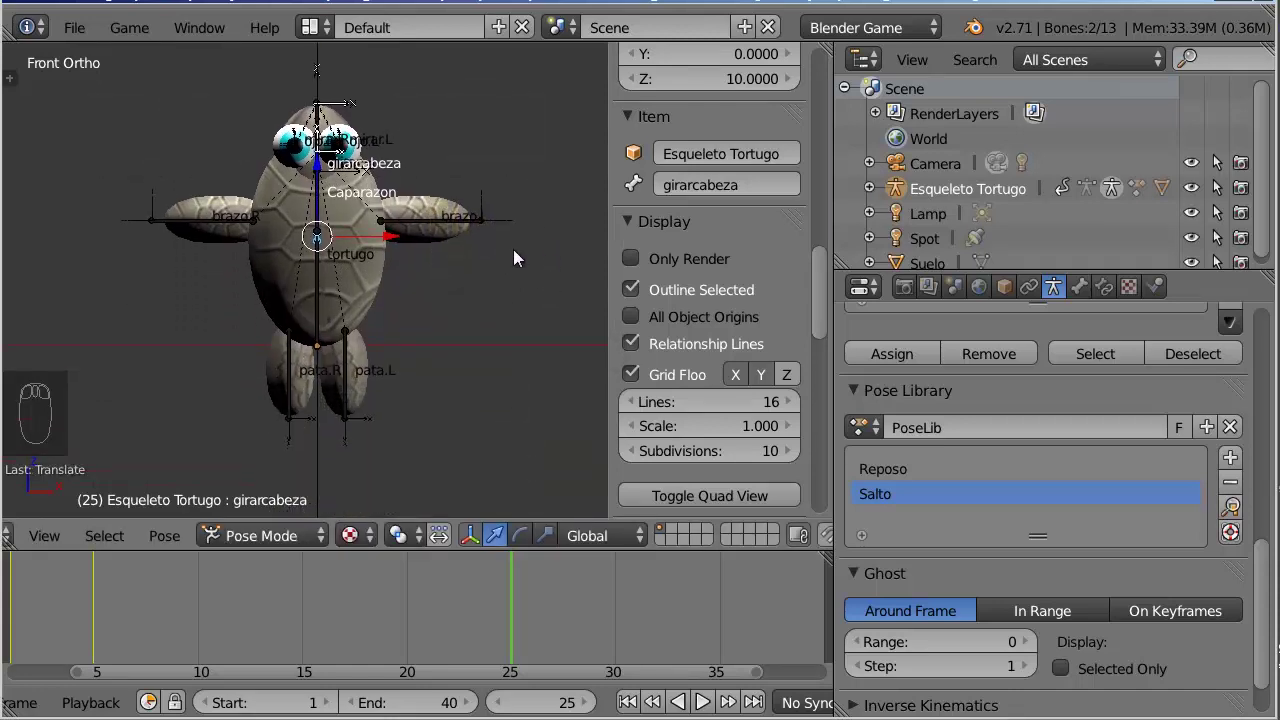
Tuck brazo.L, brazo.R, pata.L and pata.R into the shell one by one
right_click(471, 226)
key("g")
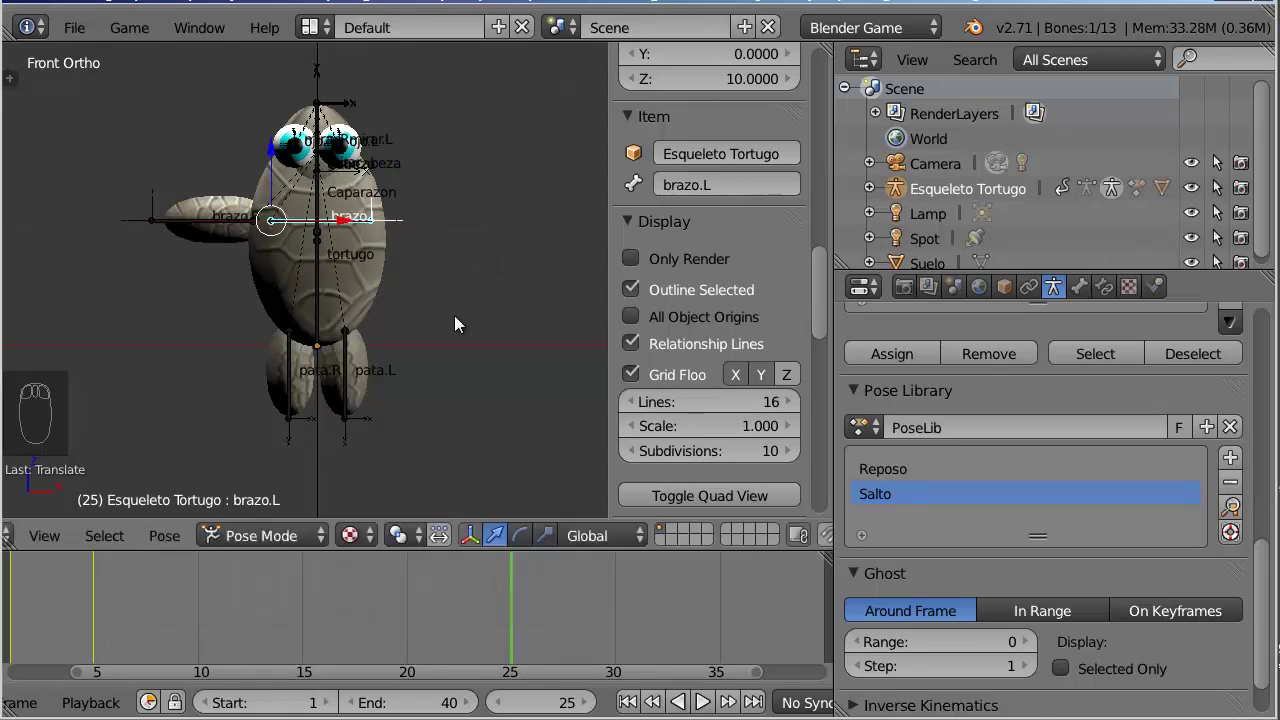
right_click(223, 229)
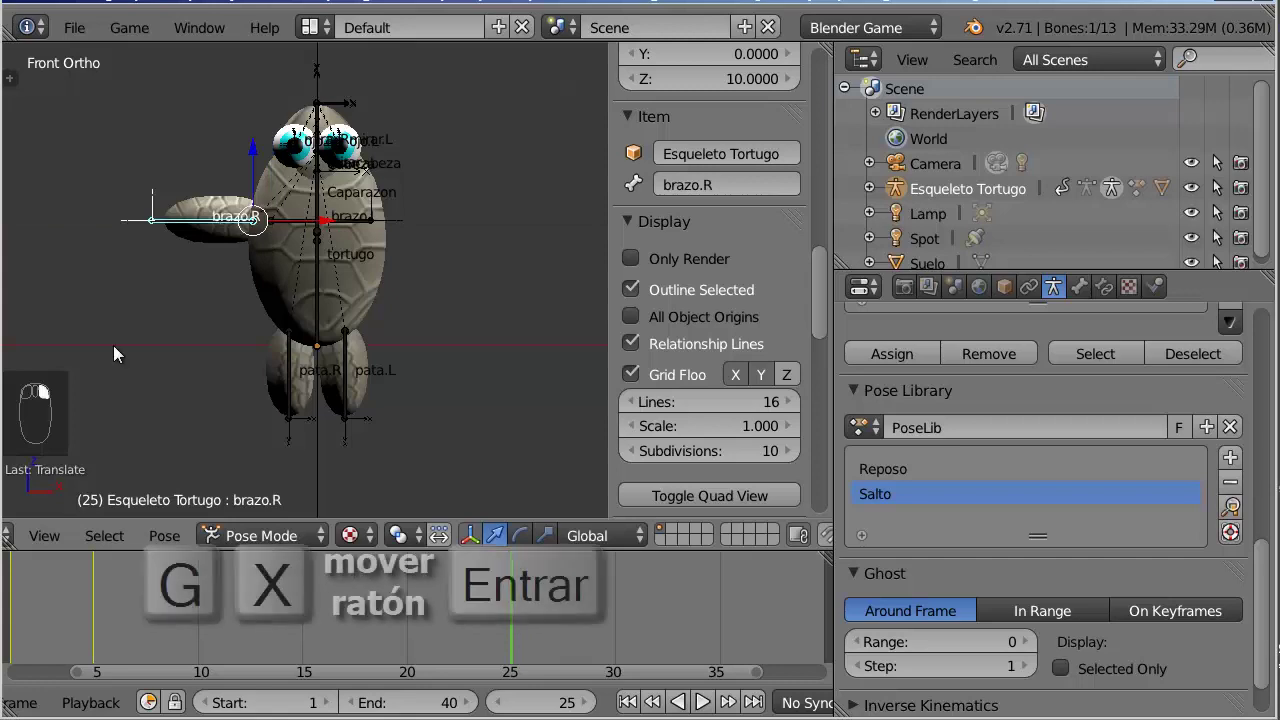
key("g")
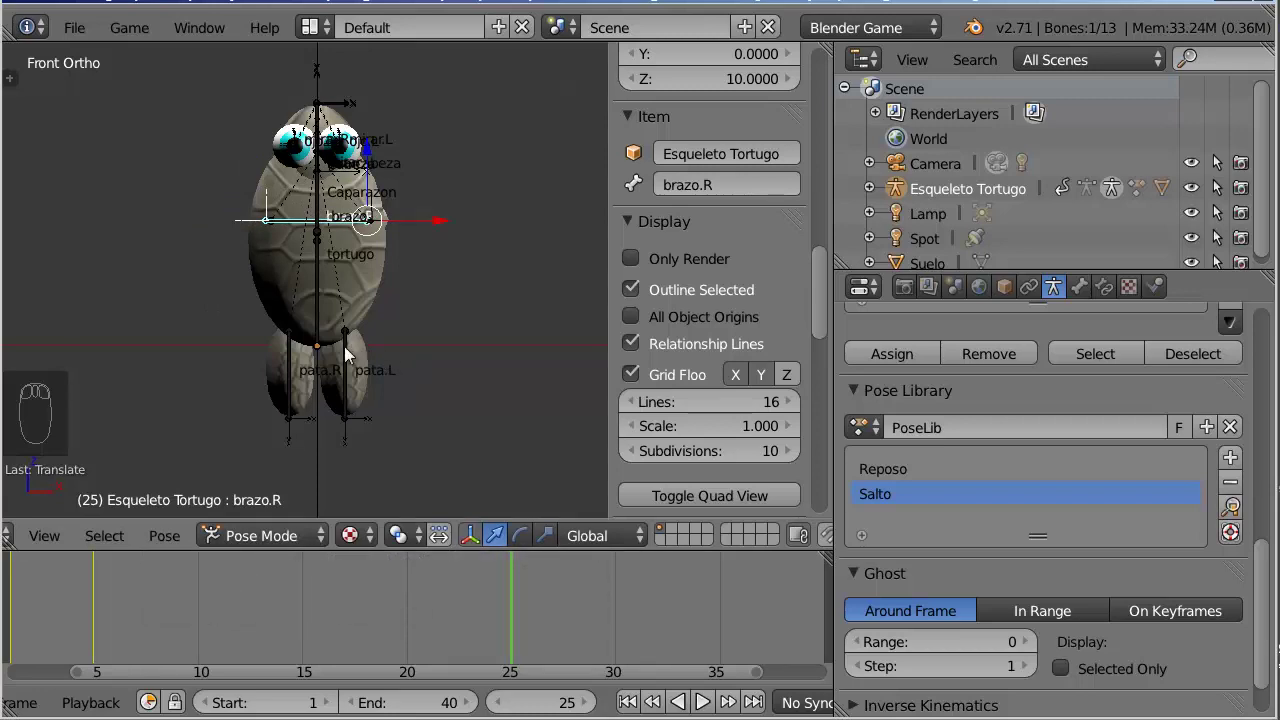
right_click(351, 351)
key("g")
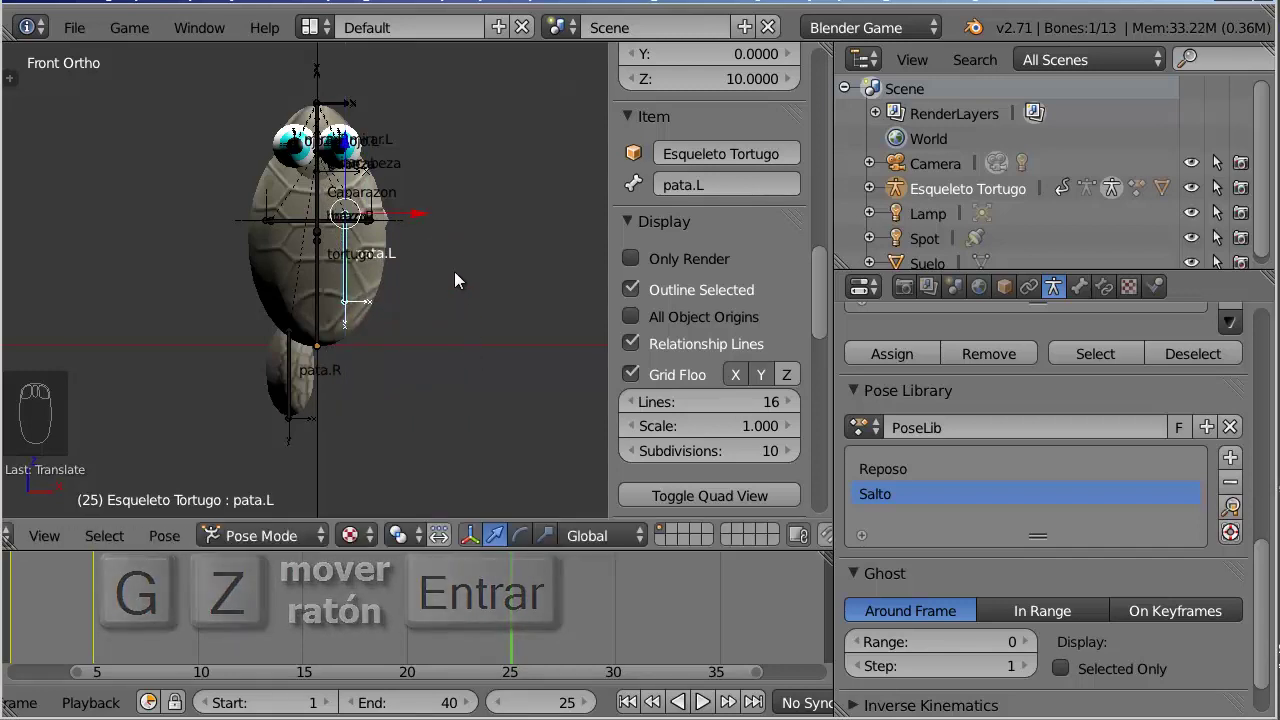
right_click(295, 390)
key("g")
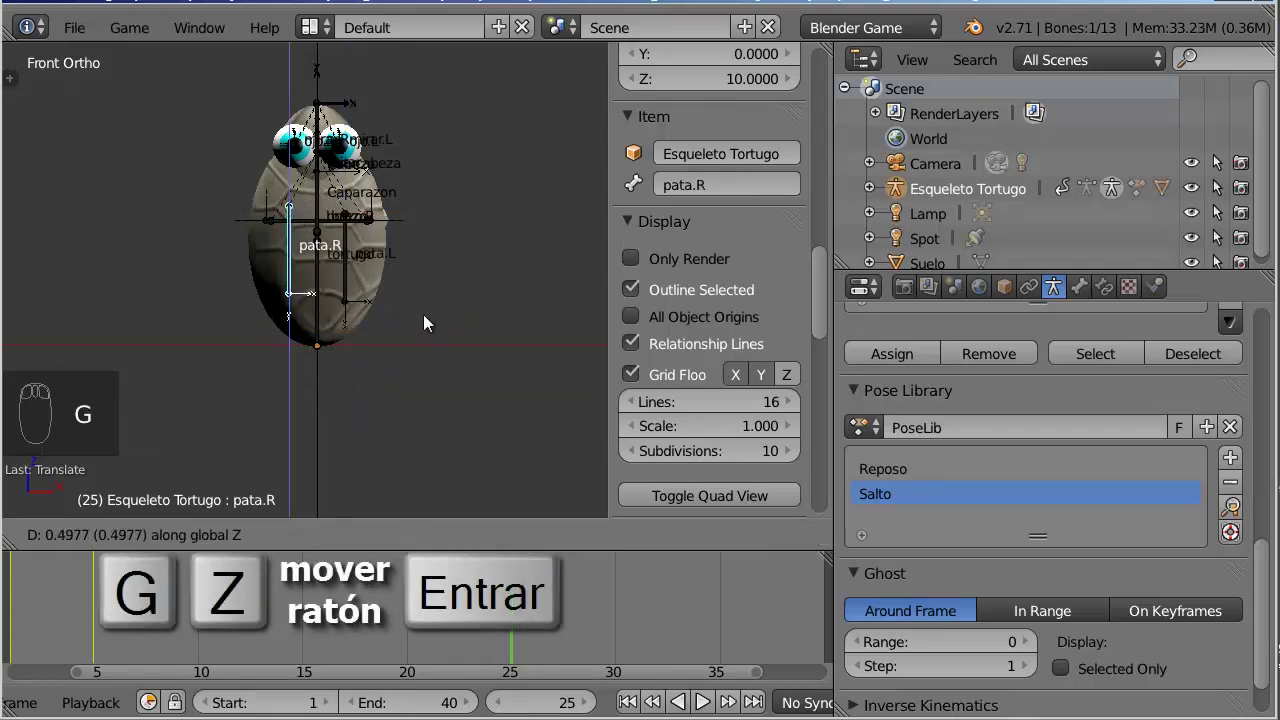
In right view, move girarcabeza together with its mirar look-at targets
left_click_drag(459, 316, 377, 356)
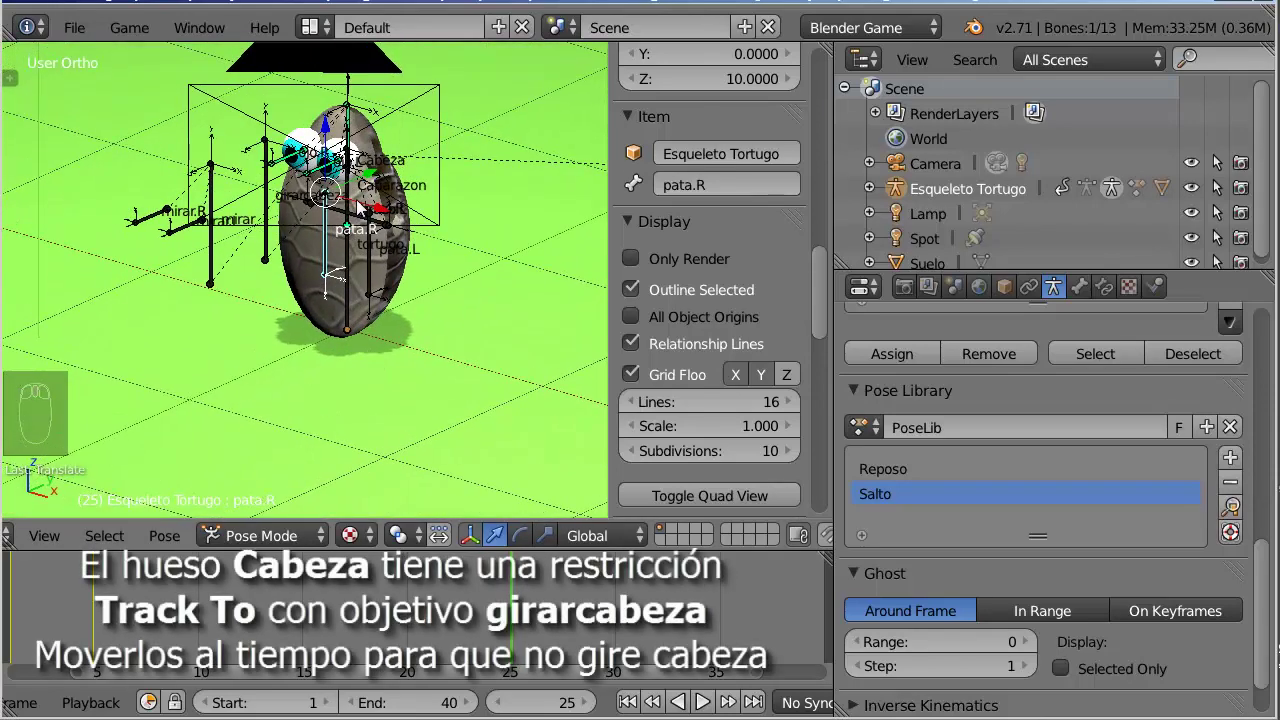
left_click_drag(354, 187, 269, 187)
right_click(269, 187)
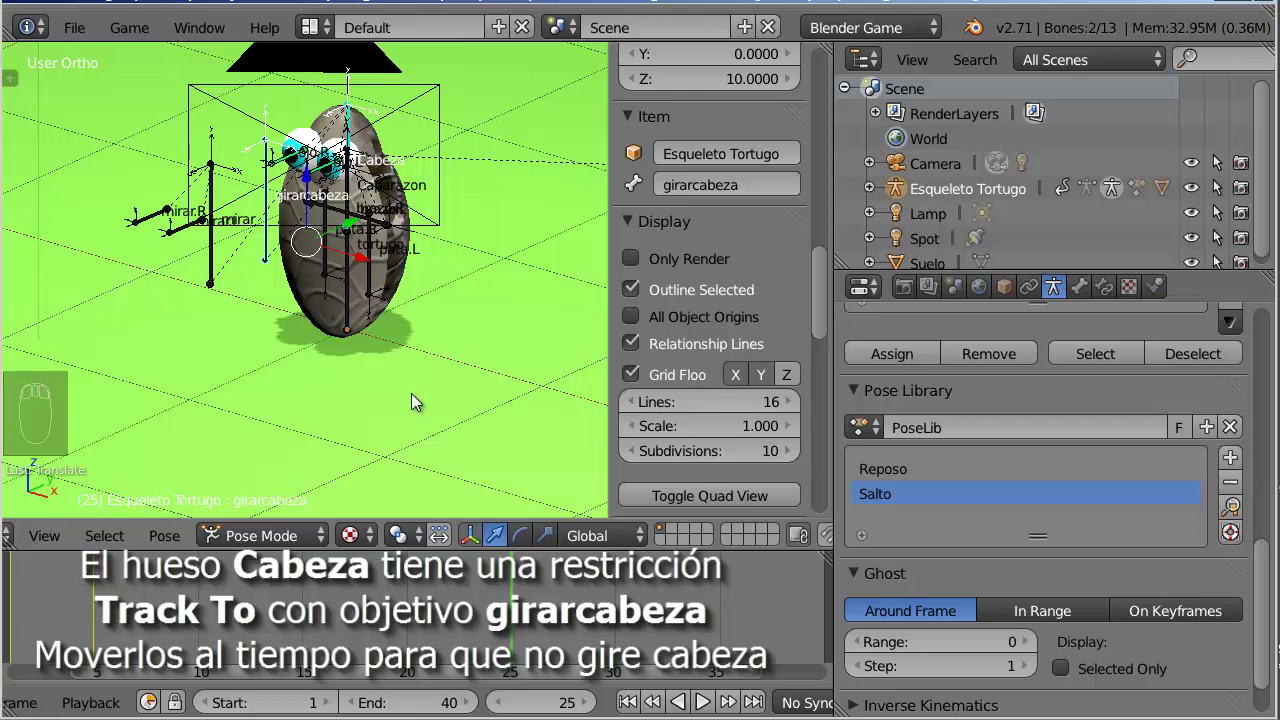
key("KP_3")
key("g")
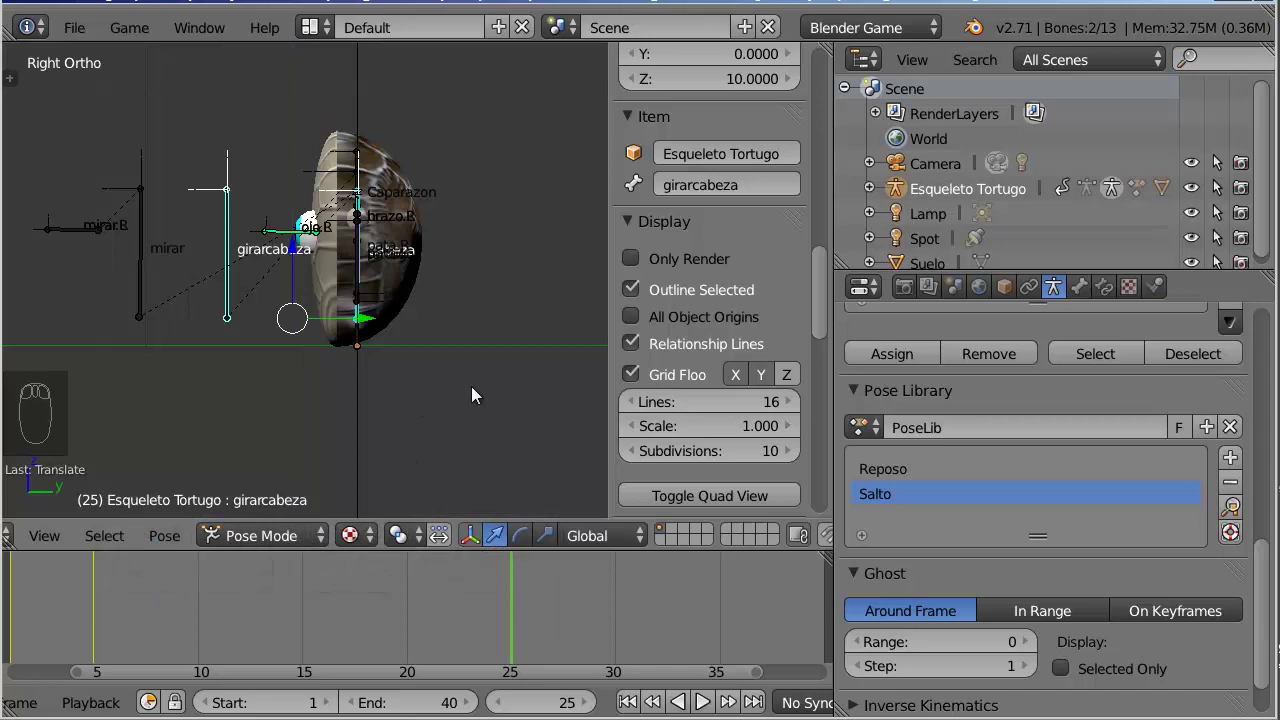
key("g")
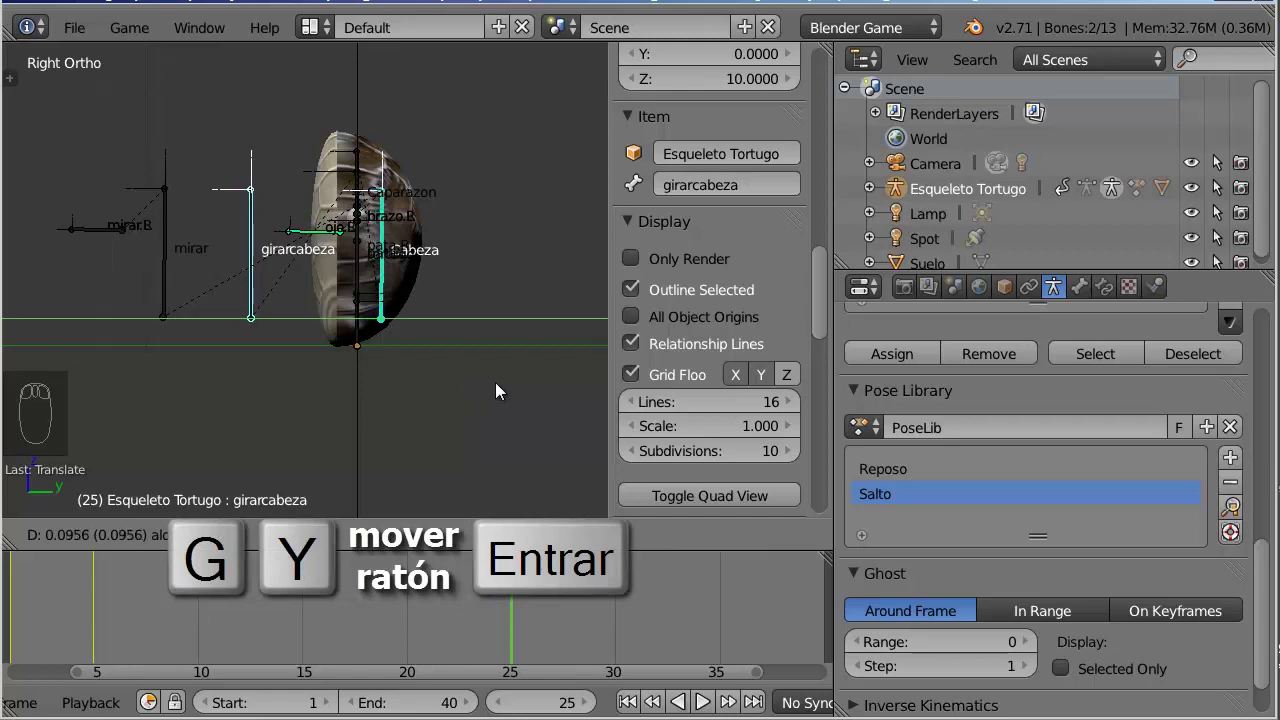
Orbit the view around the turtle rig to check the pose
left_click_drag(426, 432, 496, 462)
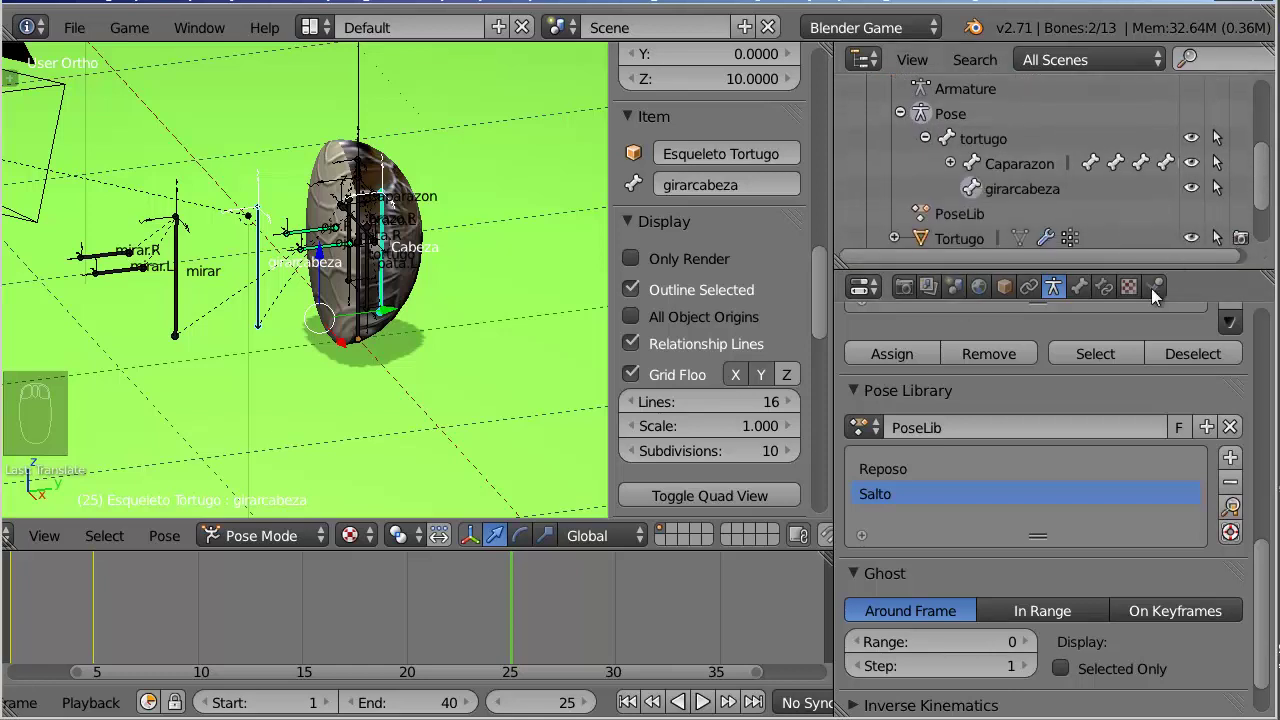
From the Outliner's tortugo bone, select every rig bone except the master at frame 30
left_click_drag(836, 425, 793, 390)
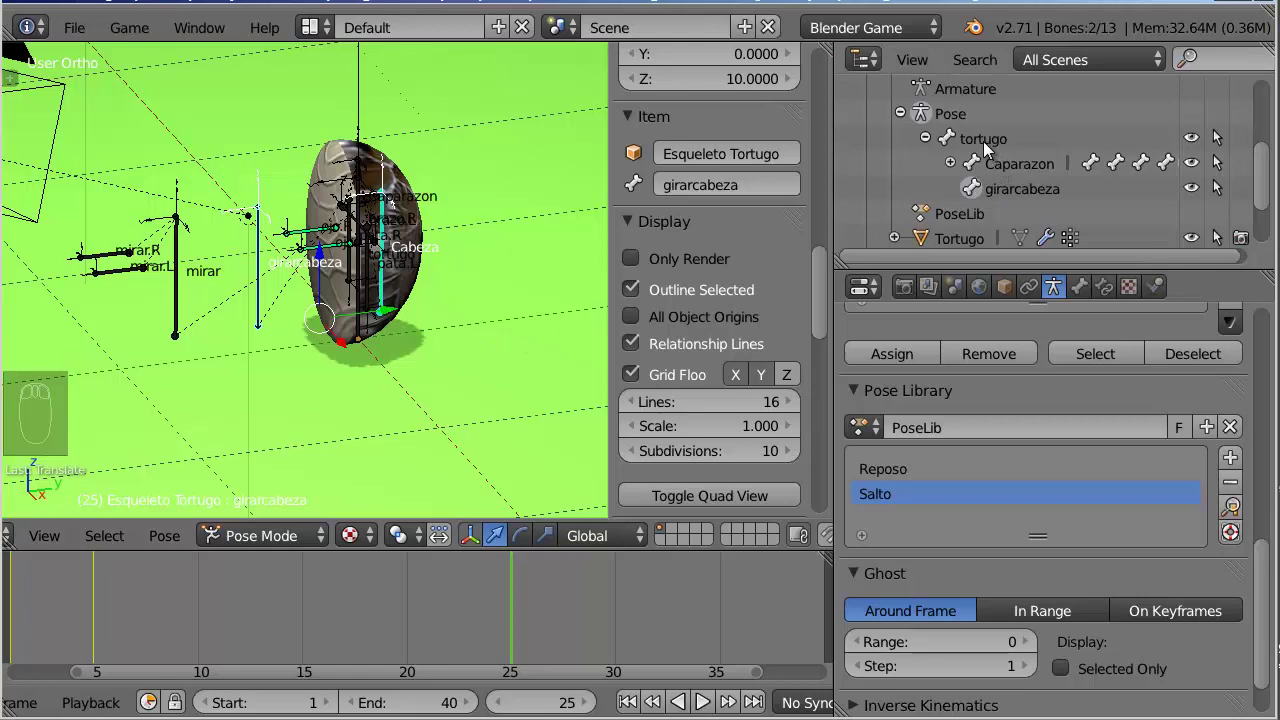
left_click_drag(989, 140, 753, 192)
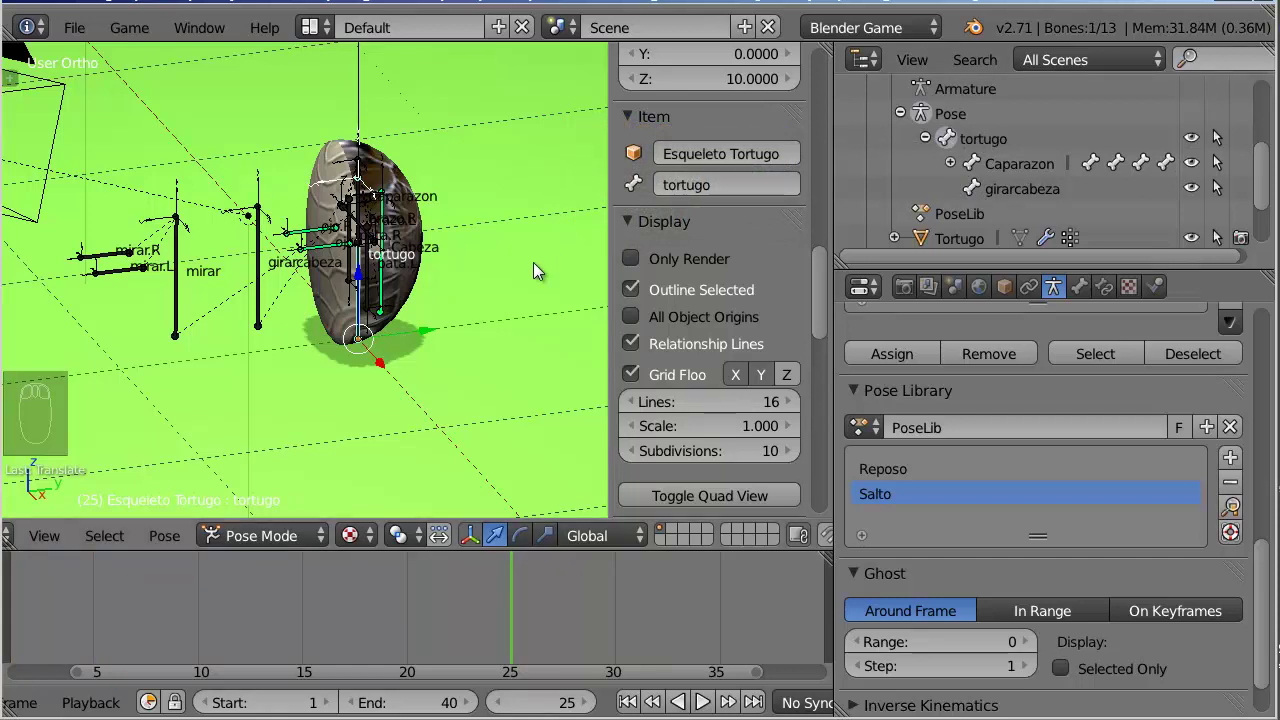
key("ctrl+i")
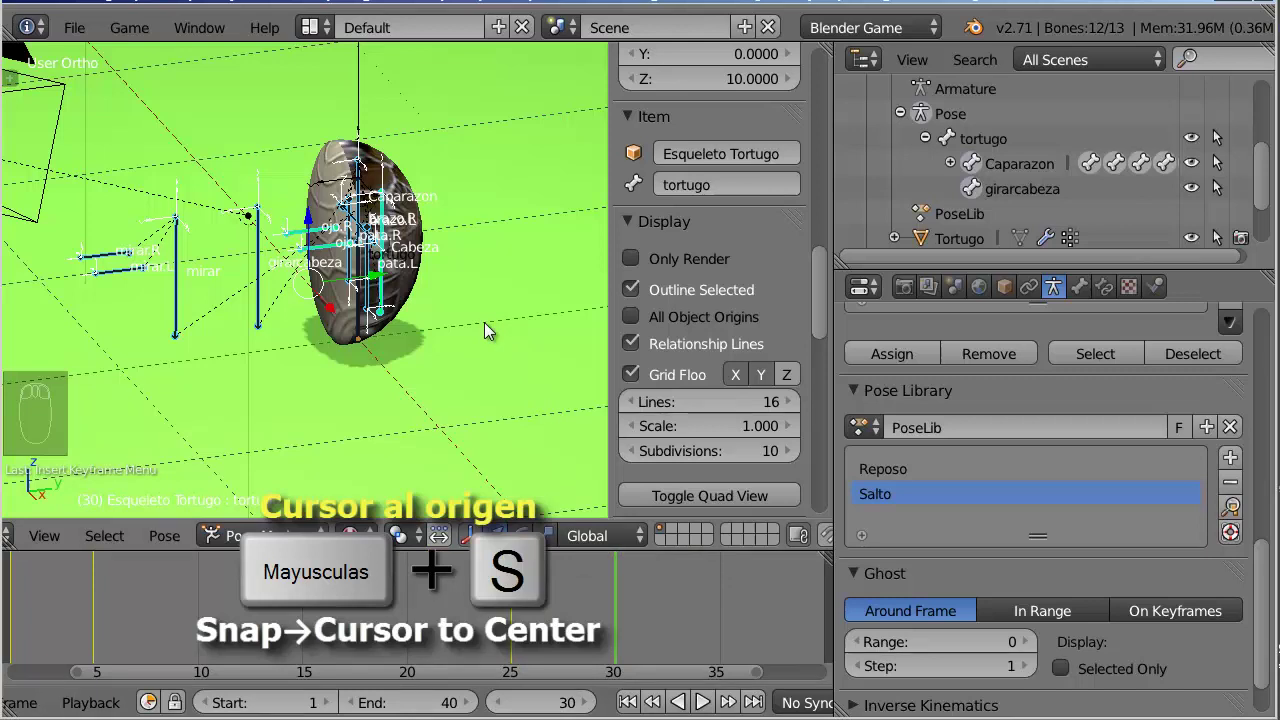
Center the 3D cursor at the origin, make it the pivot point, and go to right view
key("shift+s")
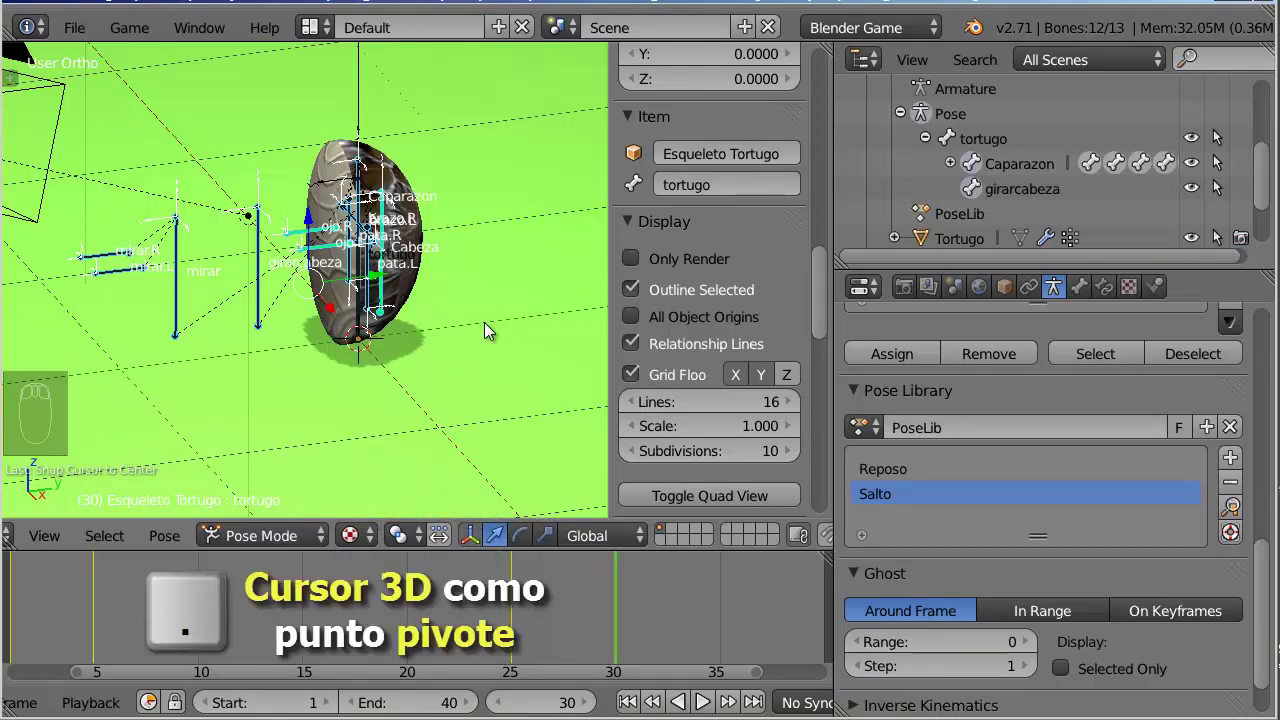
key(".")
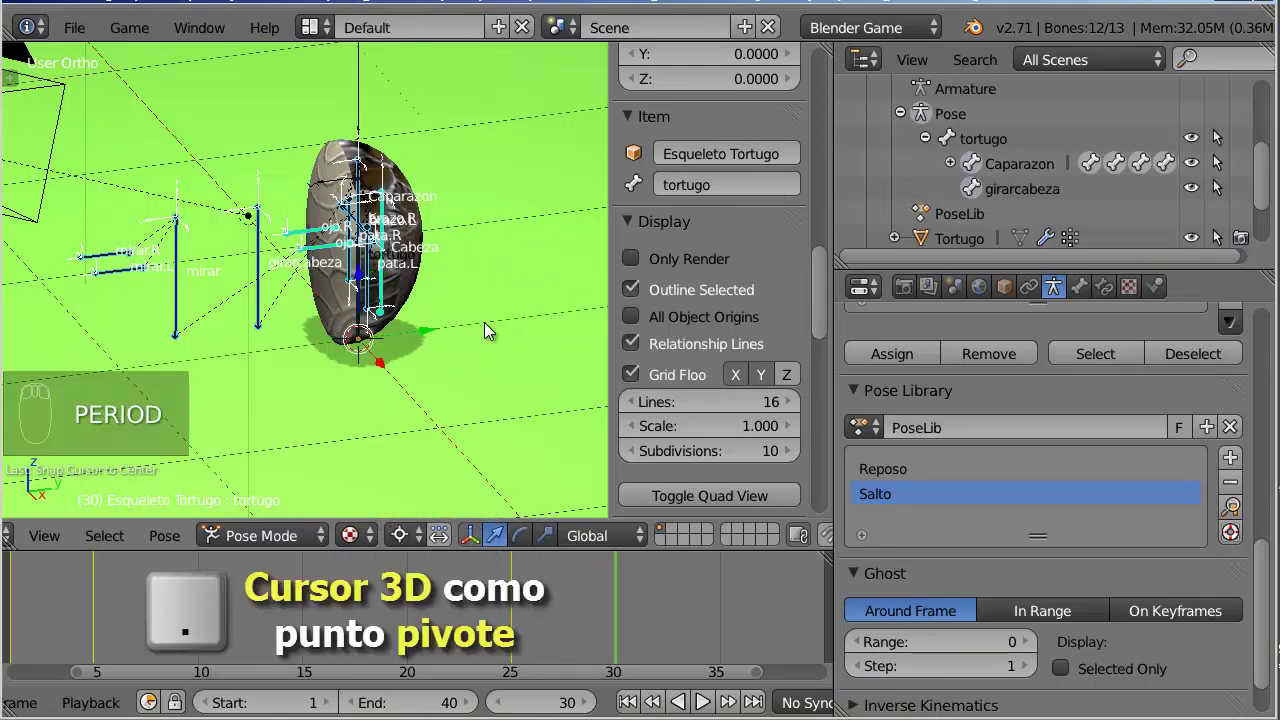
key("KP_3")
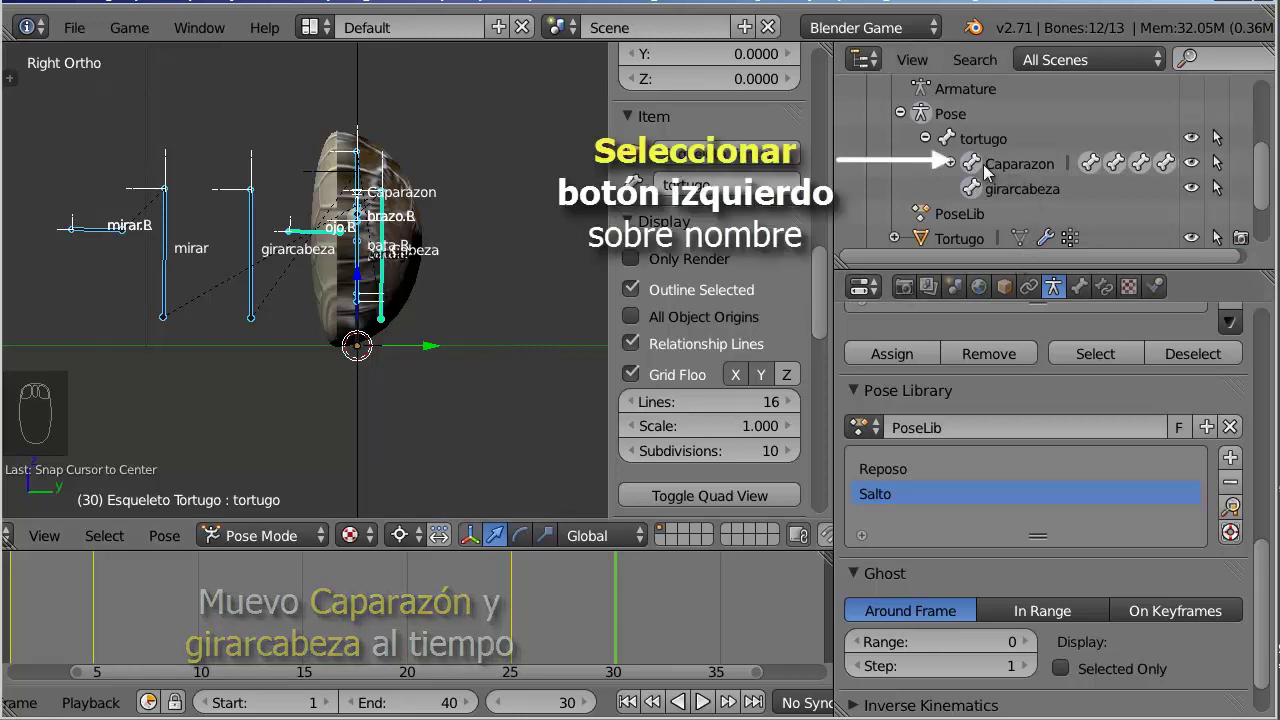
Rotate Caparazon and girarcabeza around the cursor to tilt the turtle's body at frame 30
left_click_drag(990, 169, 520, 214)
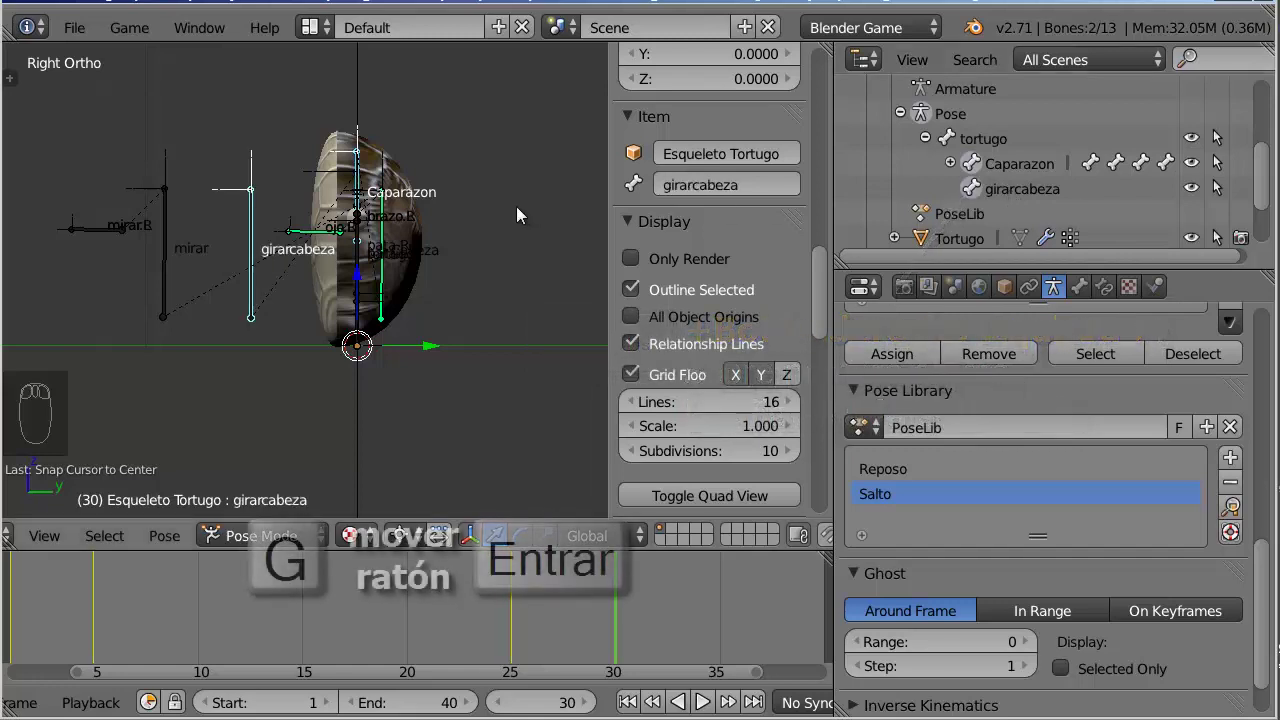
key("g")
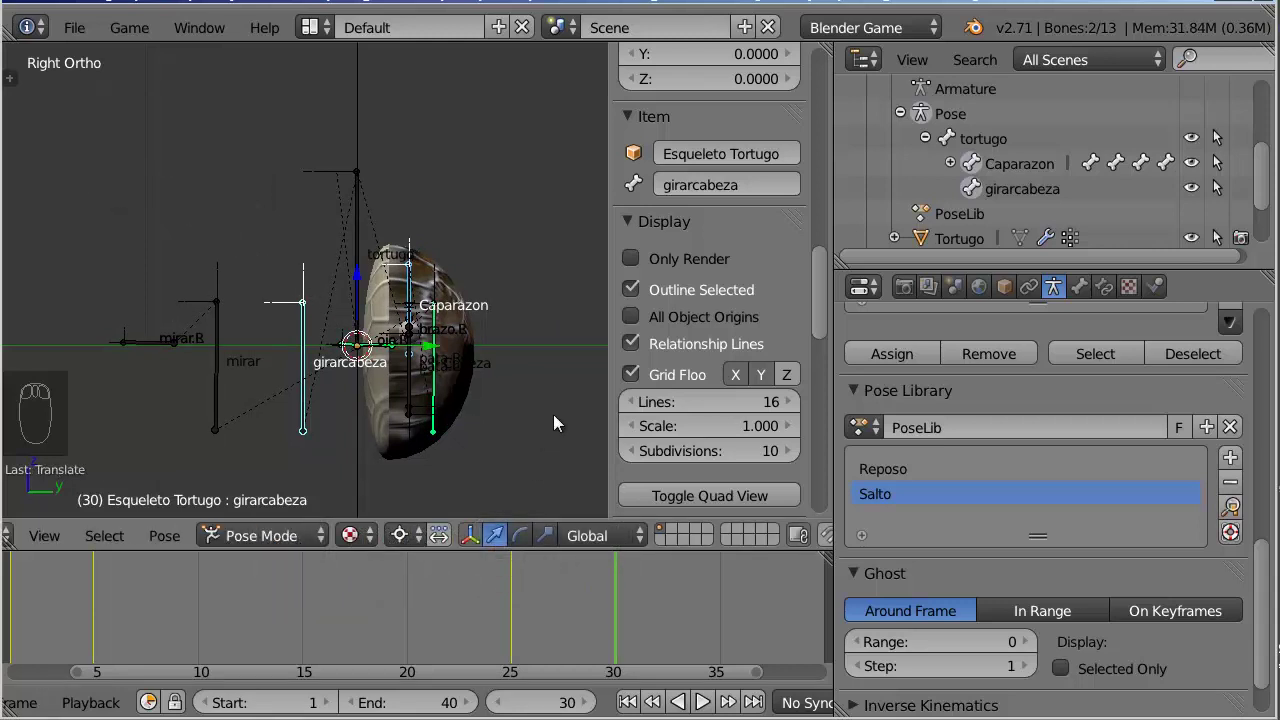
key("r")
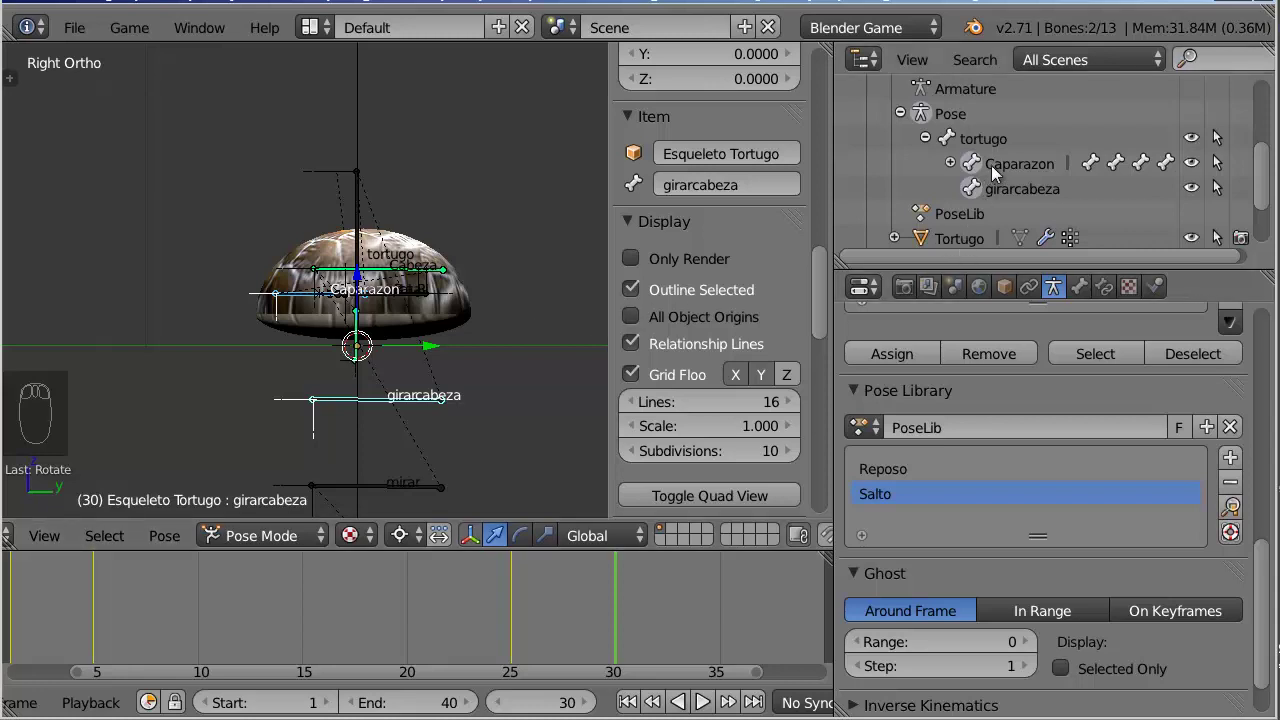
Select all bones except tortugo and key the tilted pose at frame 30
left_click_drag(989, 148, 494, 150)
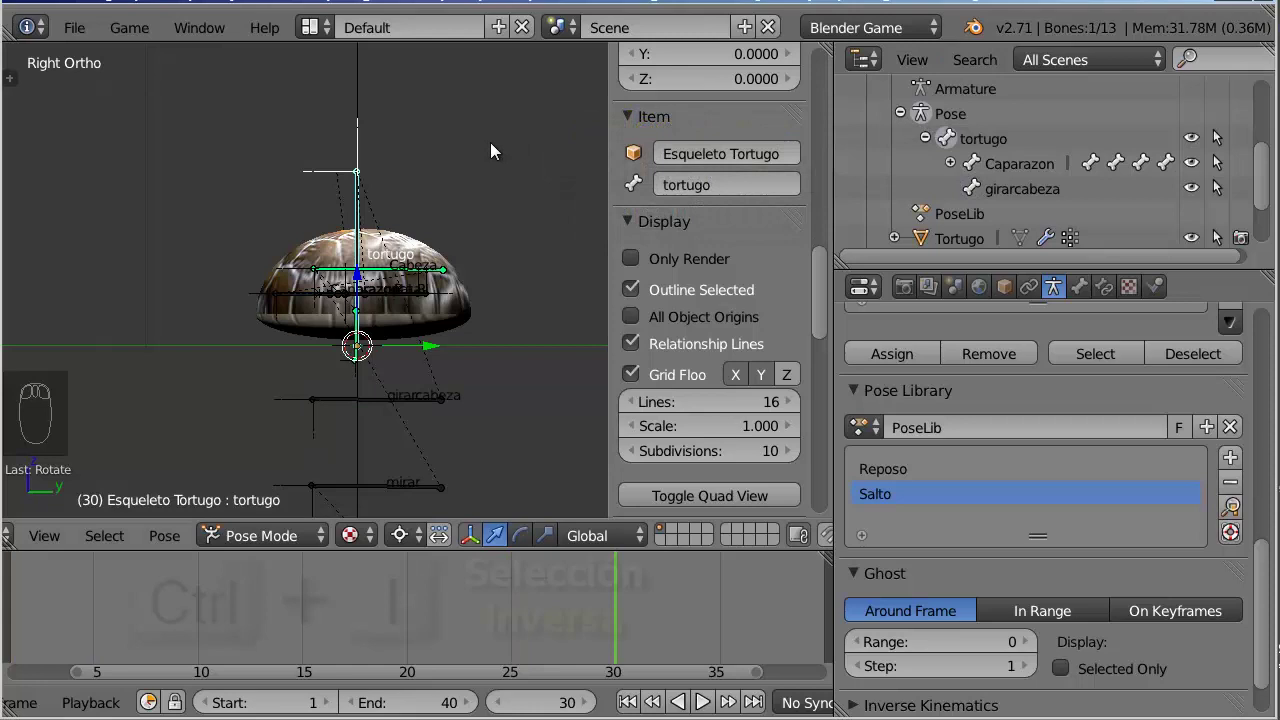
key("ctrl+i")
key("i")
key("i")
middle_click(484, 223)
middle_click(513, 253)
middle_click(535, 271)
Show only renderable objects and play back the animation with Alt+A, stopping with Esc
left_click_drag(537, 286, 626, 254)
left_click_drag(635, 259, 526, 244)
key("alt+a")
key("alt+a")
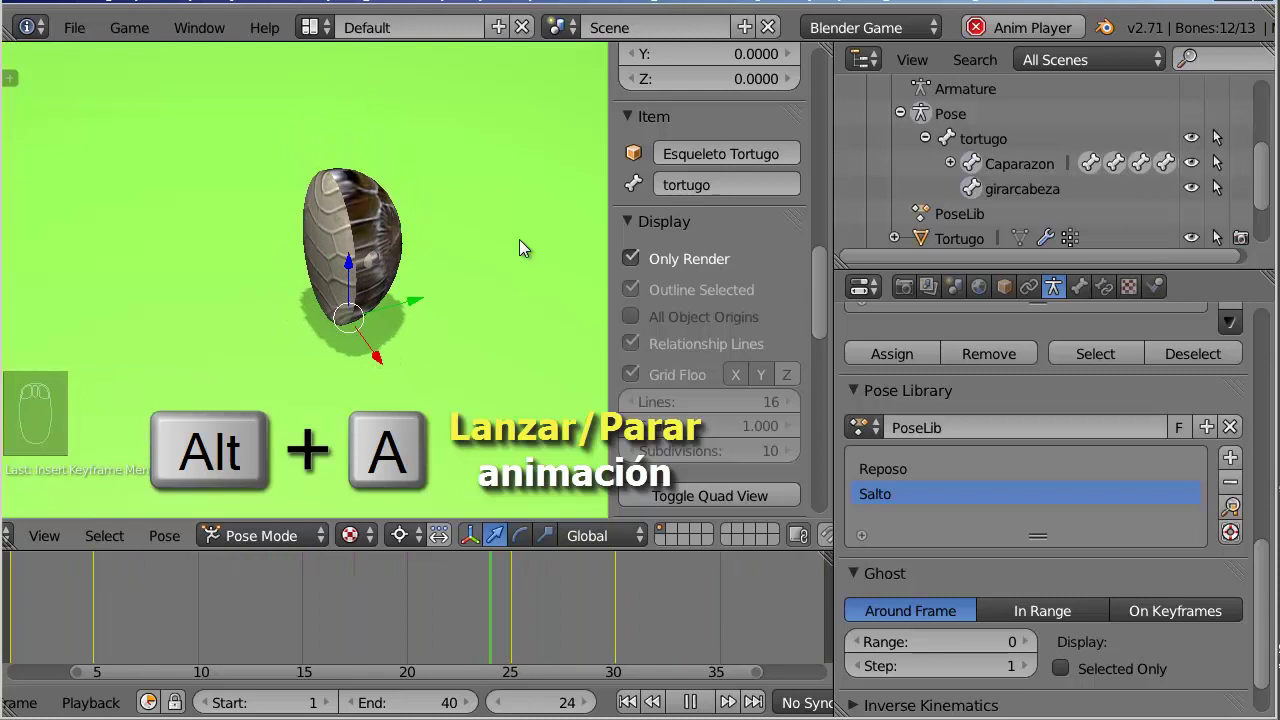
key("Escape")
key("Escape")
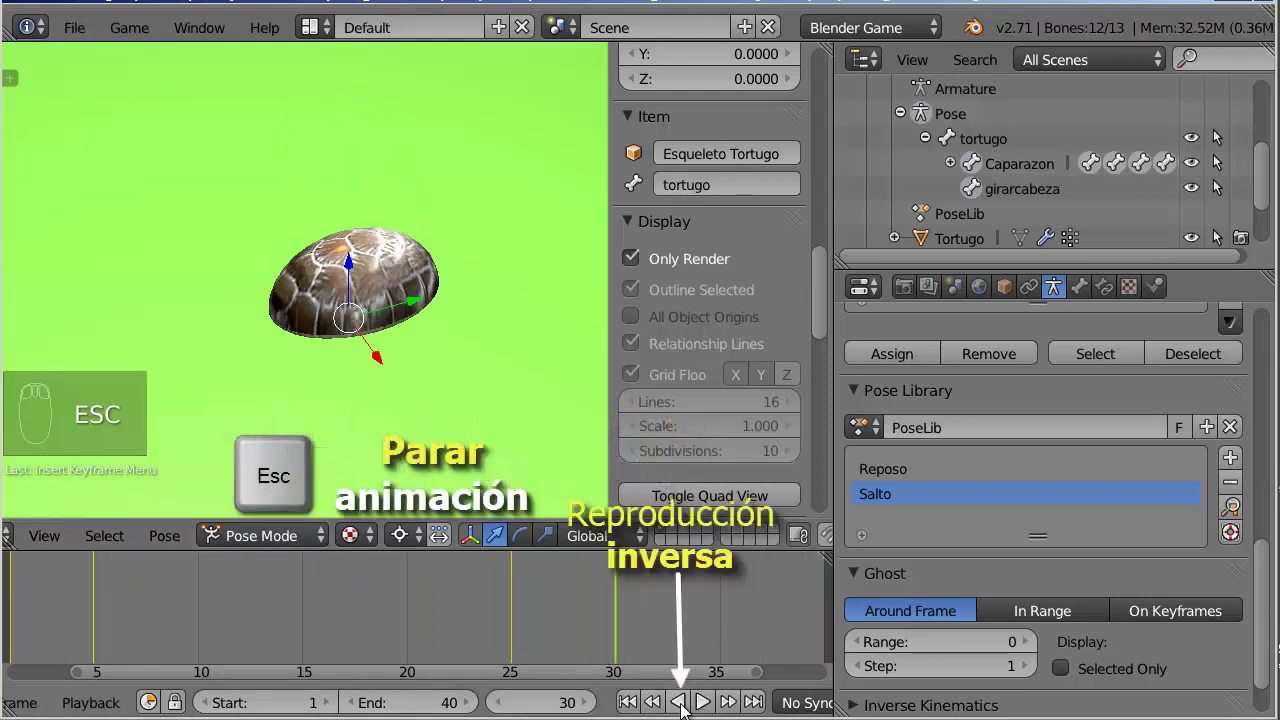
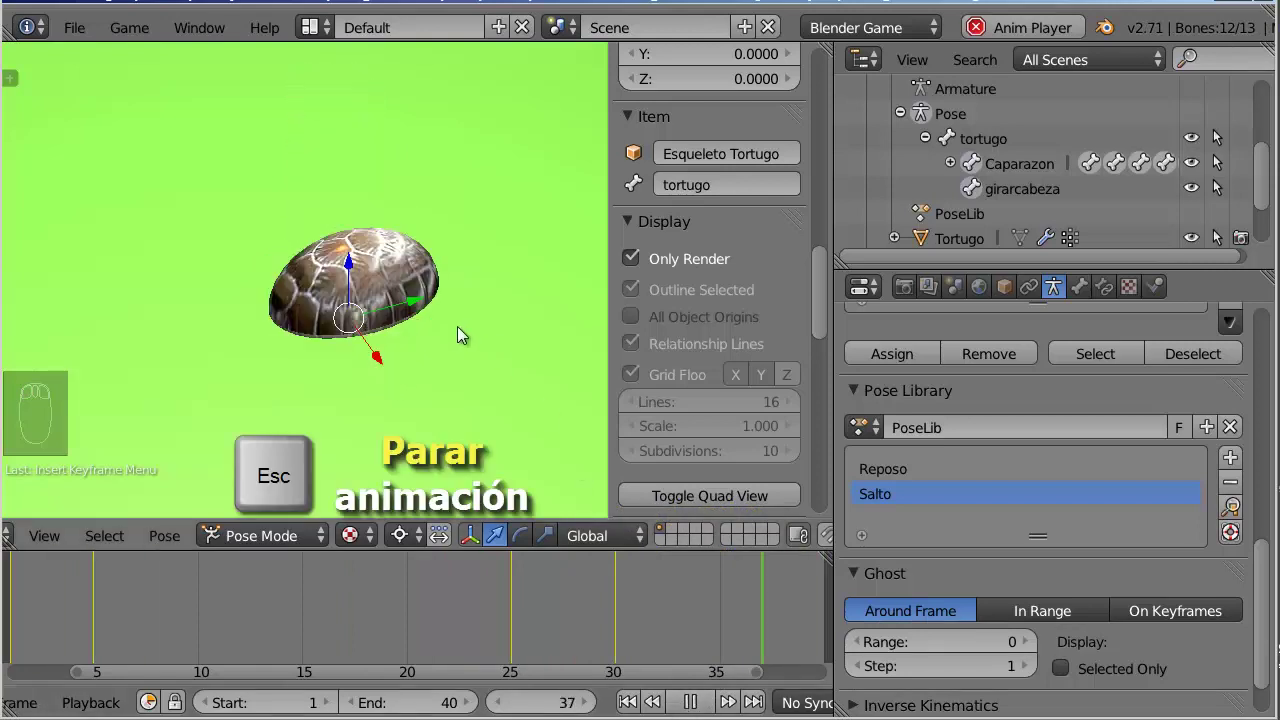
key("Escape")
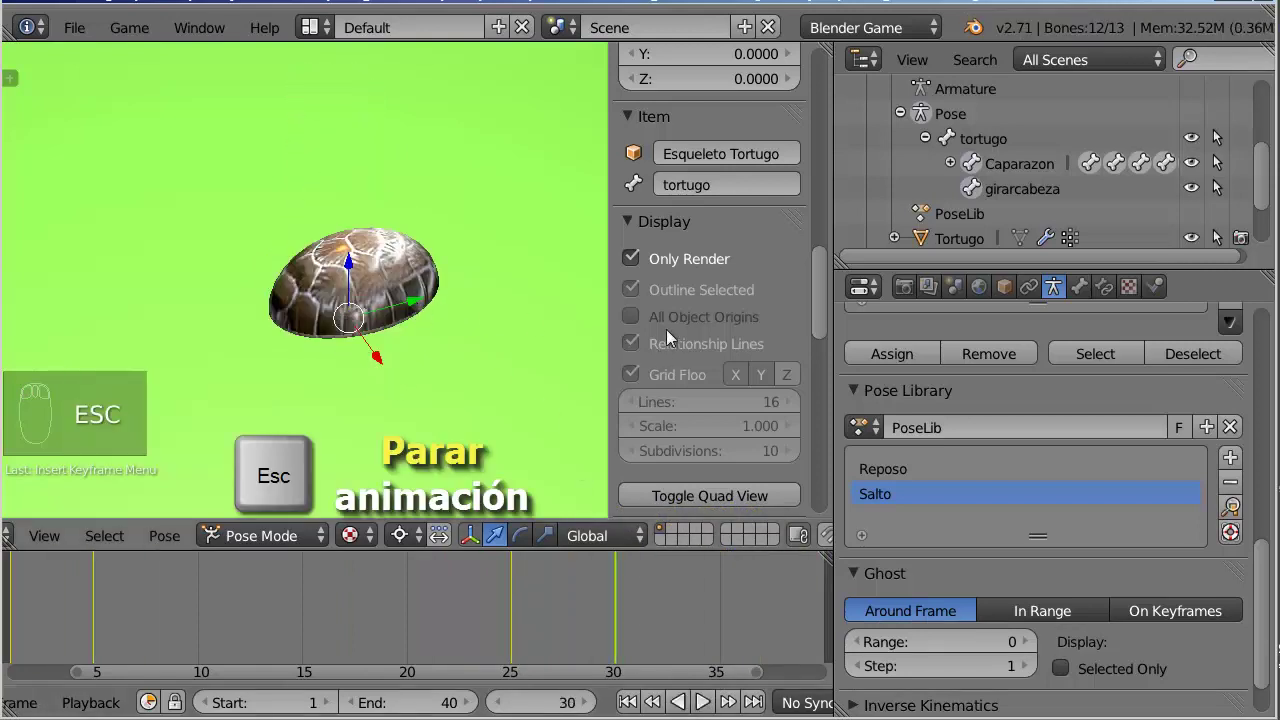
Switch to the Animation workspace to show the keyframes in the Dope Sheet
left_click_drag(635, 254, 703, 322)
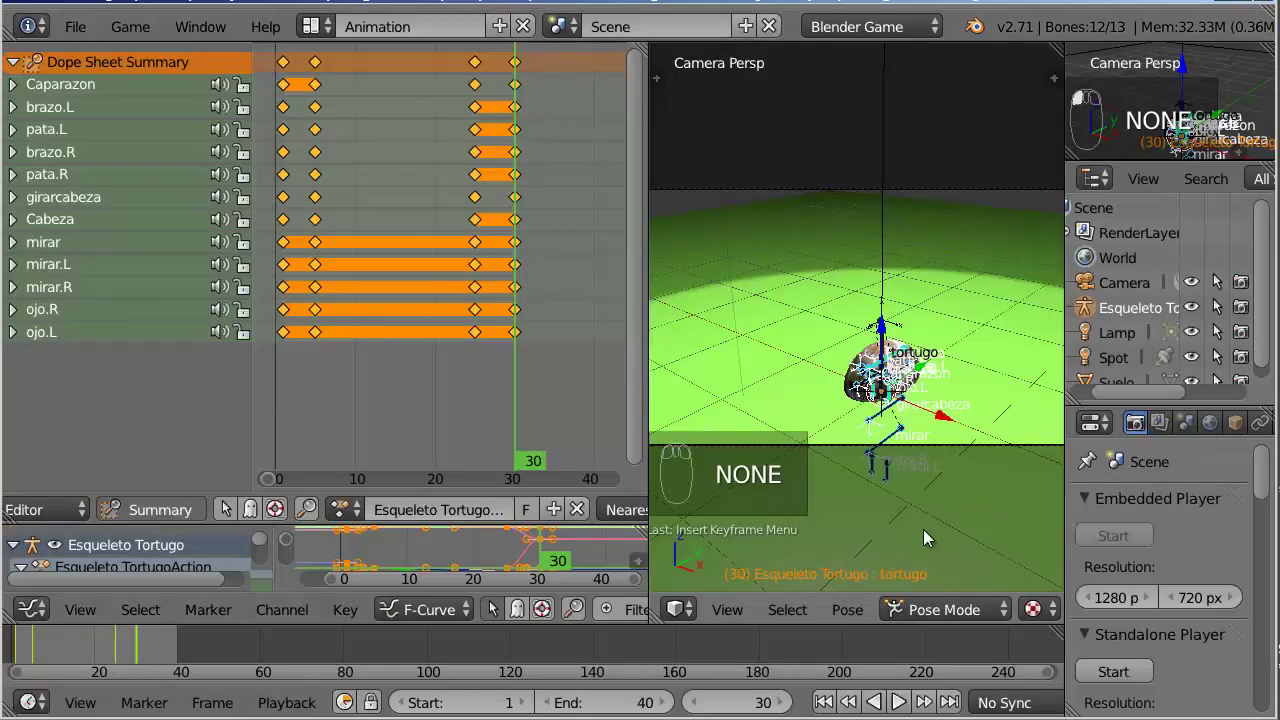